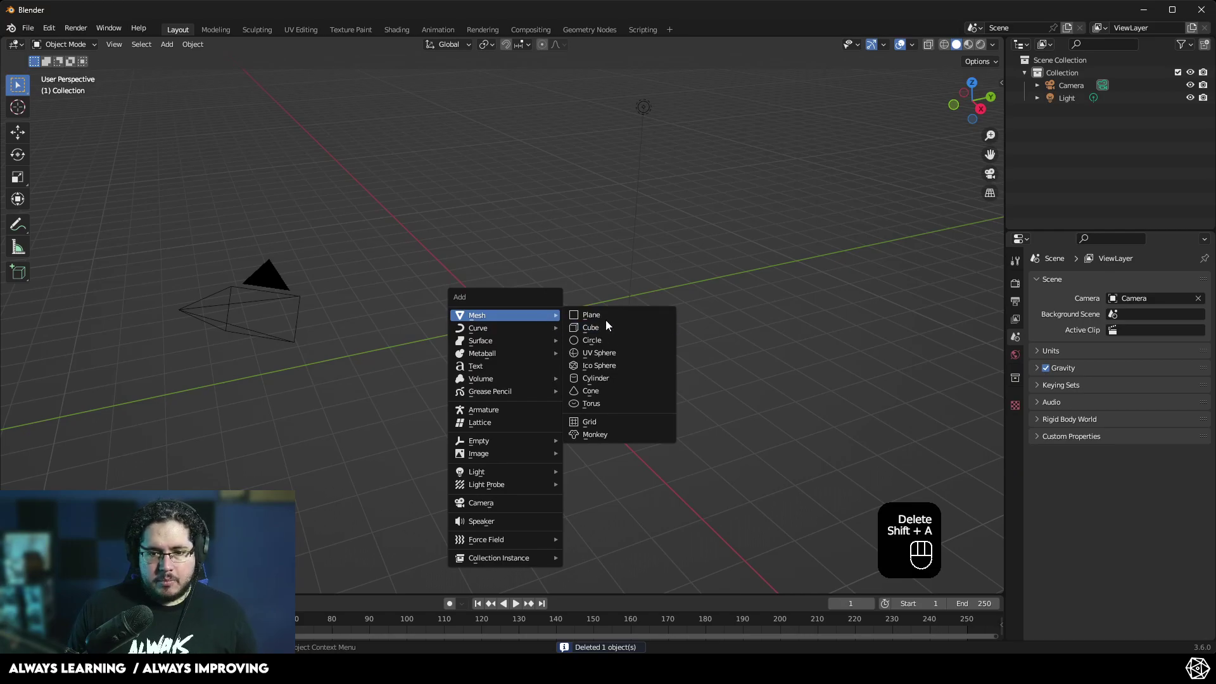
# Scale the newly added plane up much larger
pyautogui.press('s')
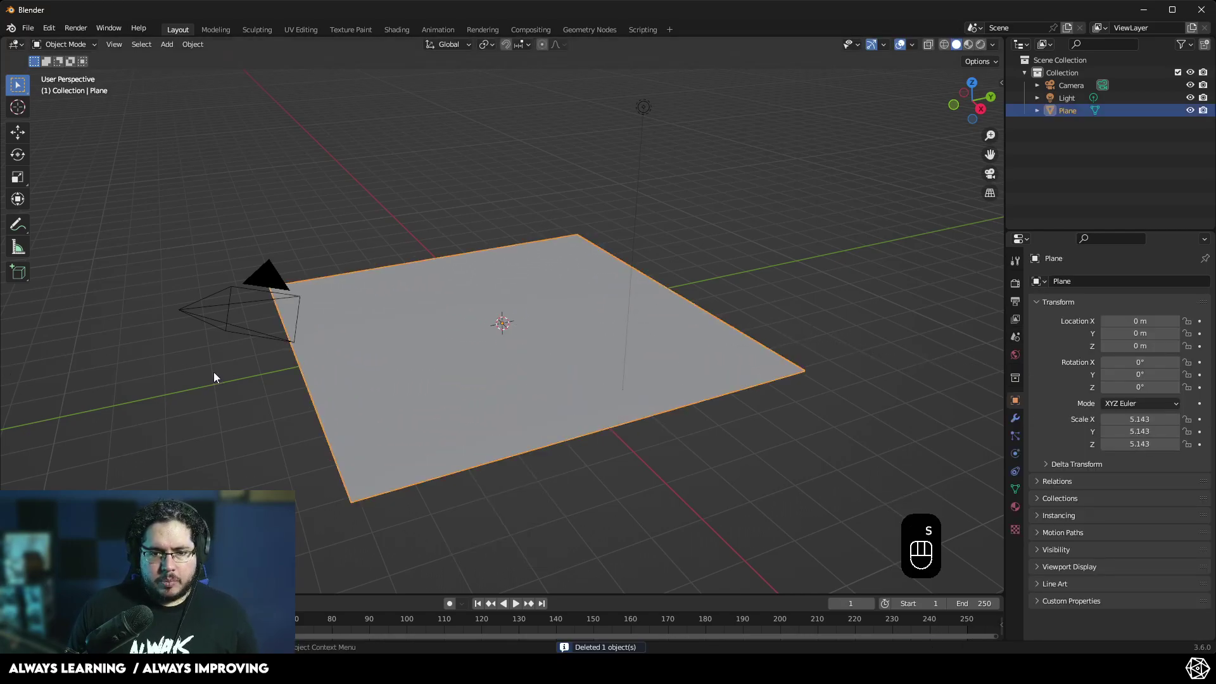
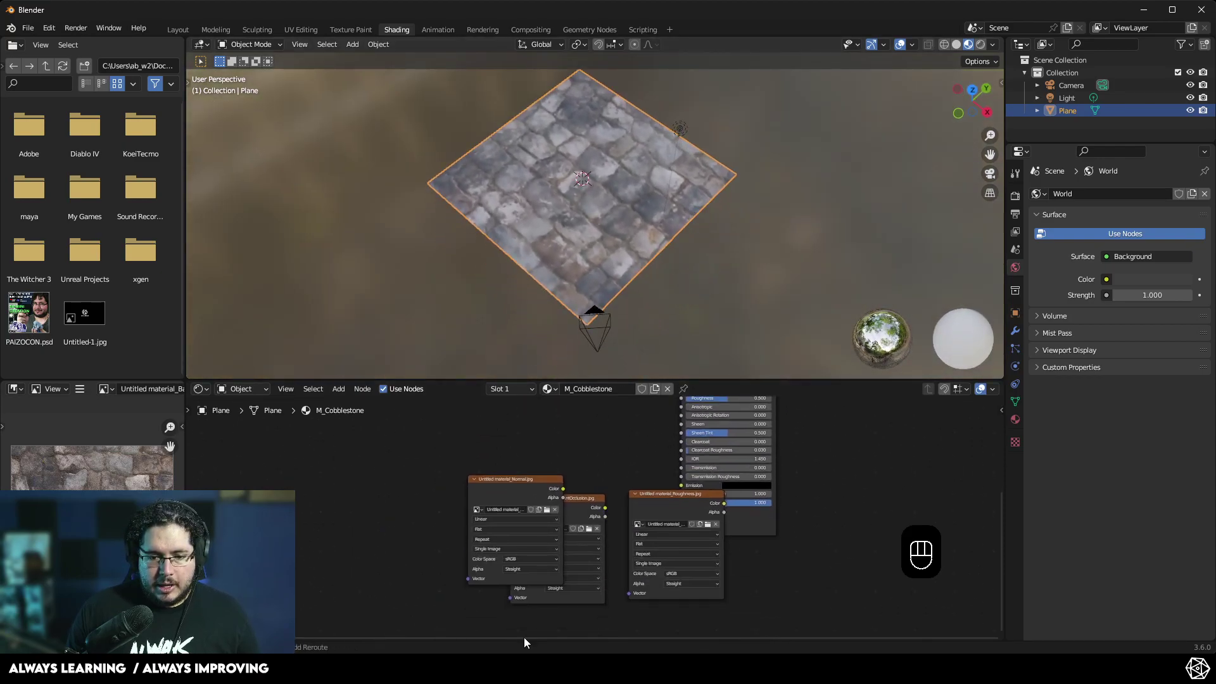
# Route the normal texture, set to Raw color space, through a Normal Map node into the BSDF Normal
pyautogui.click(498, 472)
pyautogui.moveTo(616, 499); pyautogui.dragTo(579, 516)
pyautogui.click(588, 503)
pyautogui.click(548, 504)
pyautogui.click(562, 560)
pyautogui.press('Tab')
pyautogui.click(562, 560)
pyautogui.press('shift+a')
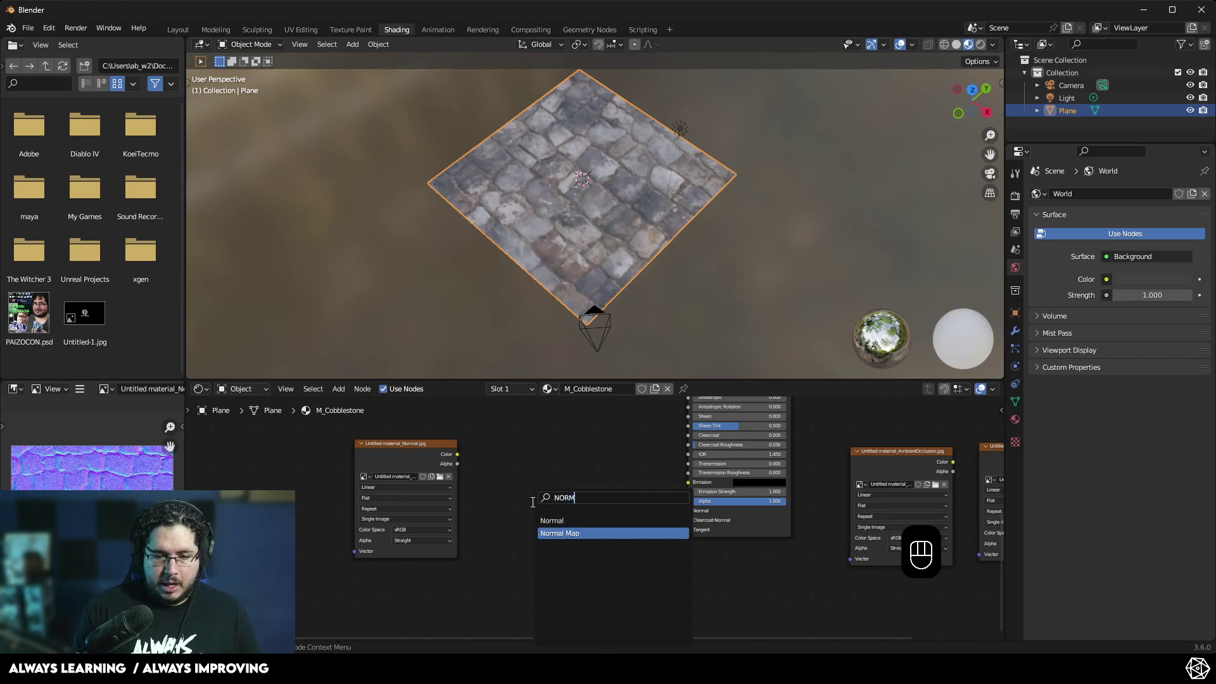
pyautogui.click(440, 466)
pyautogui.moveTo(500, 431); pyautogui.dragTo(602, 556)
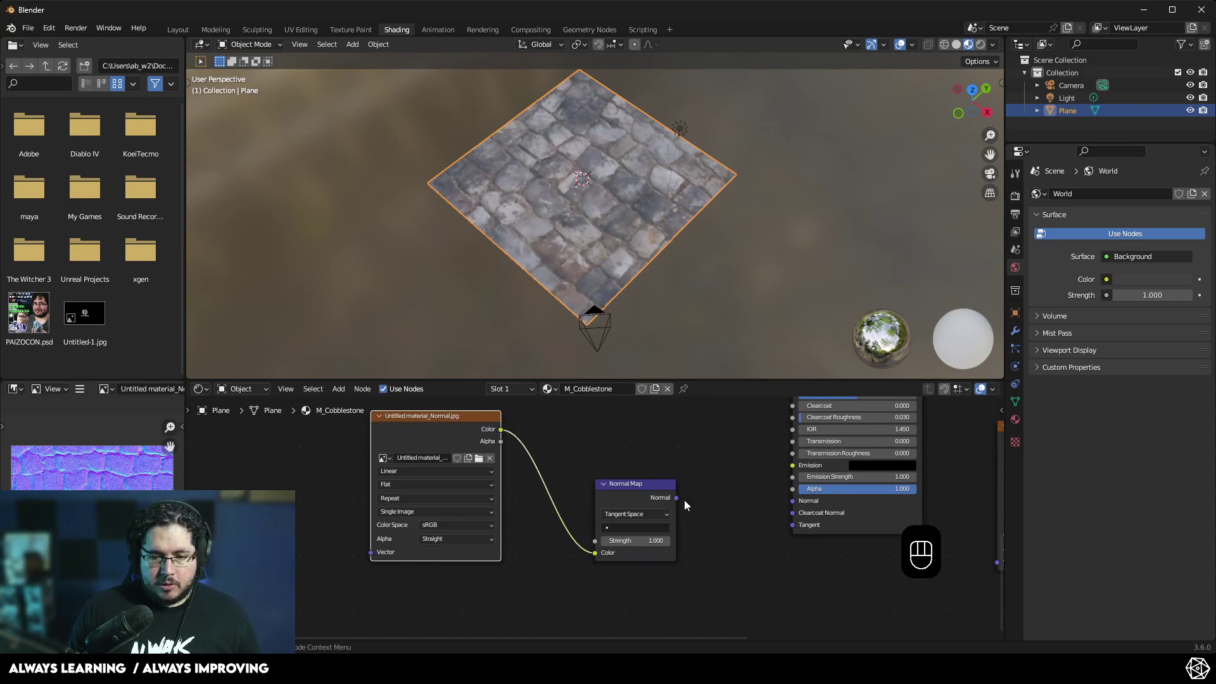
pyautogui.moveTo(681, 498); pyautogui.dragTo(800, 503)
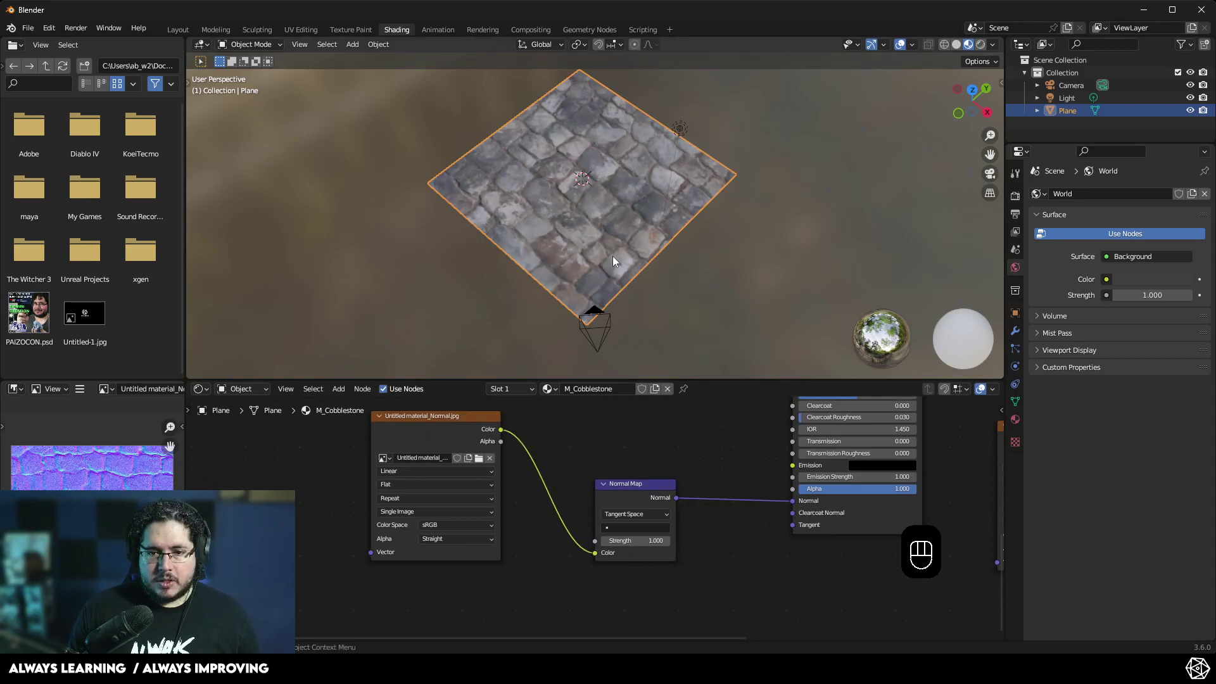
pyautogui.moveTo(587, 240); pyautogui.dragTo(571, 244)
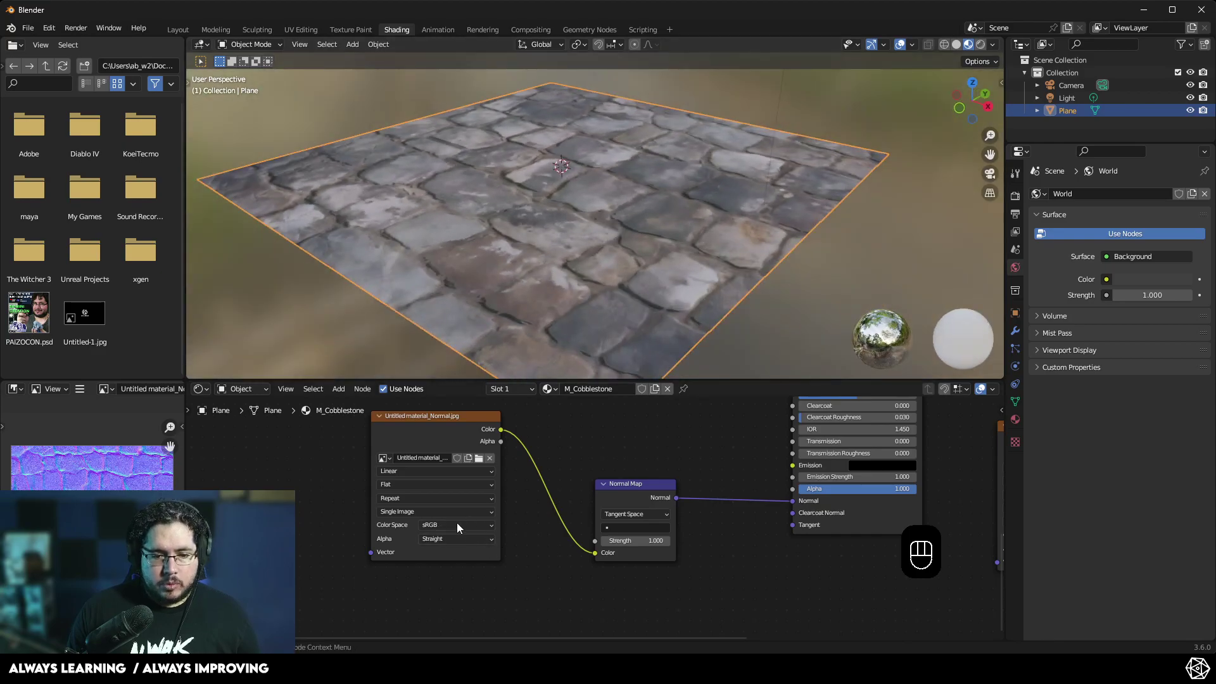
pyautogui.moveTo(459, 526); pyautogui.dragTo(447, 447)
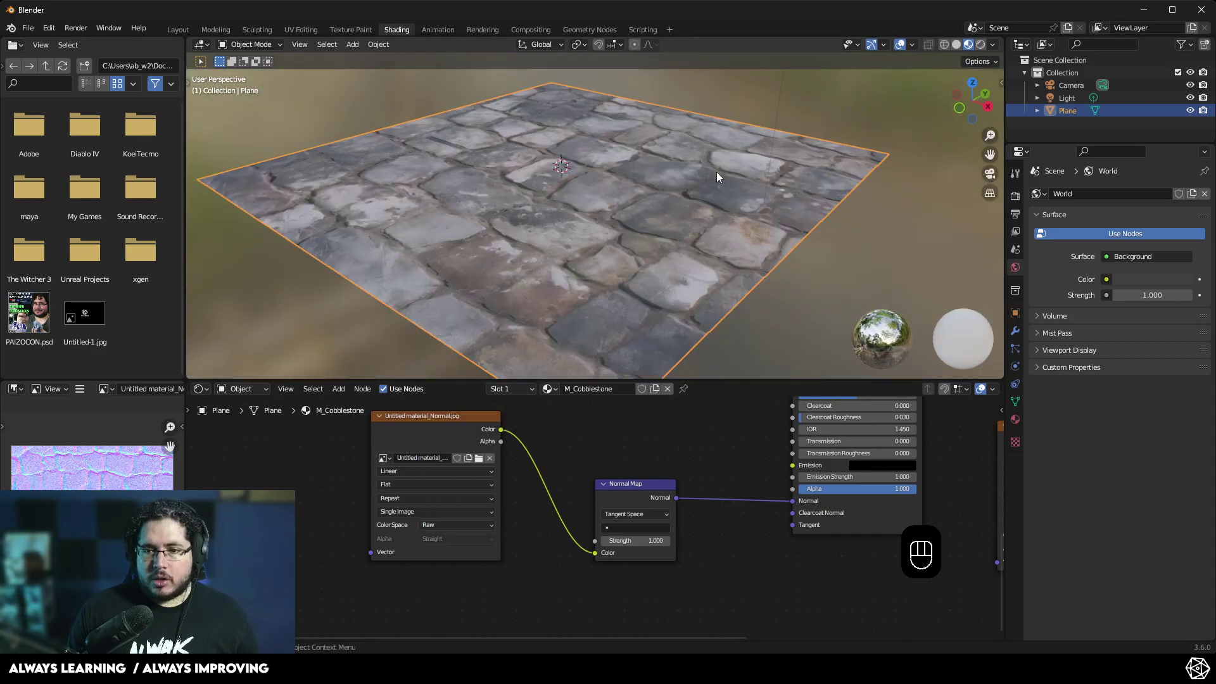
# Set the render engine to Cycles and preview the plane in Rendered shading
pyautogui.click(1018, 200)
pyautogui.moveTo(1143, 197); pyautogui.dragTo(1142, 245)
pyautogui.moveTo(1140, 235); pyautogui.dragTo(1133, 263)
pyautogui.click(606, 208)
pyautogui.press('z')
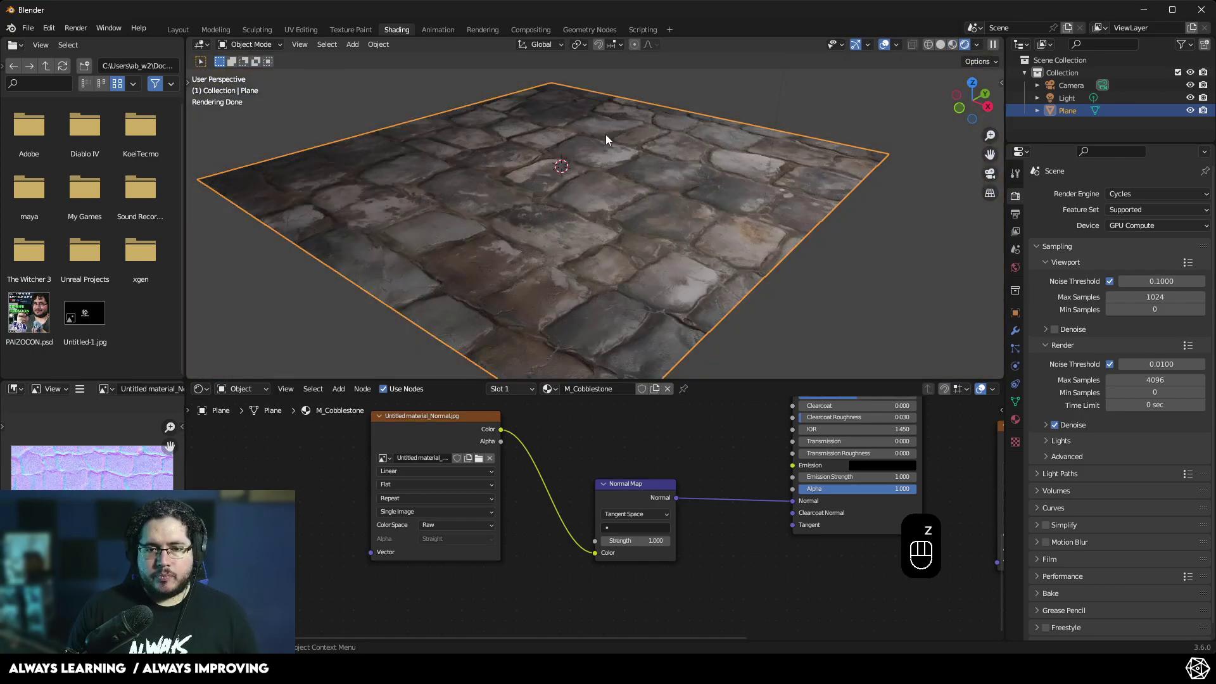
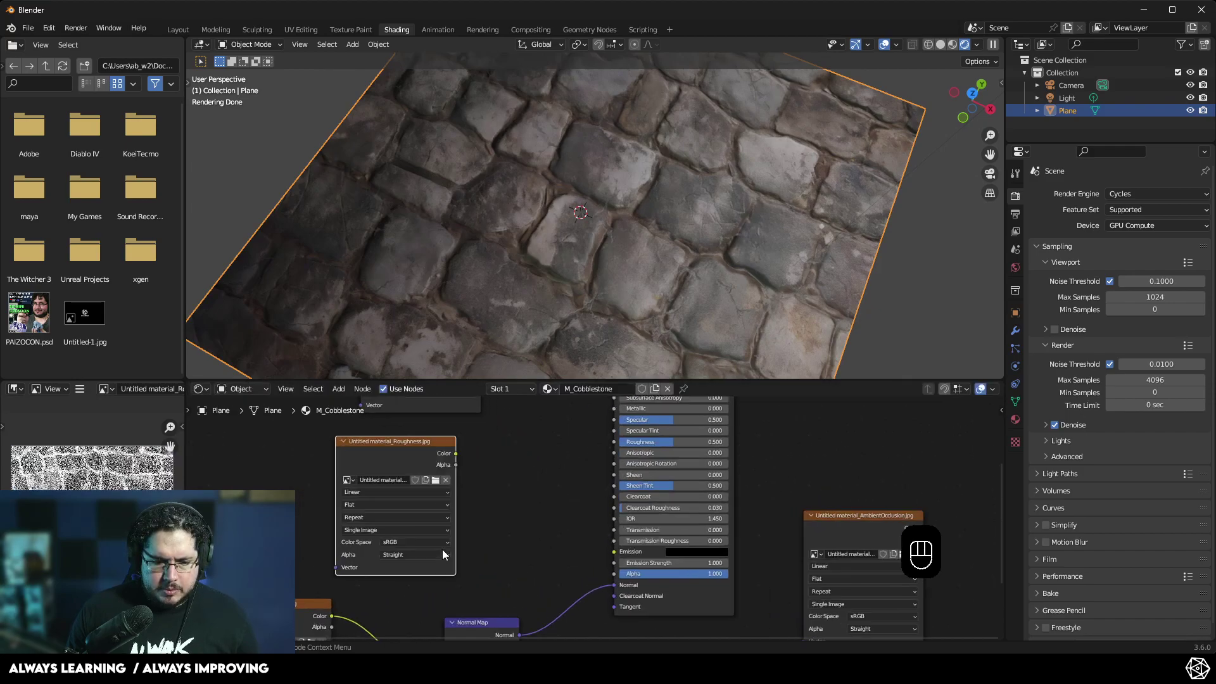
# Set the roughness texture to Raw and connect it to the shader's Roughness
pyautogui.moveTo(406, 555); pyautogui.dragTo(422, 477)
pyautogui.click(485, 472)
pyautogui.moveTo(482, 494); pyautogui.dragTo(638, 470)
pyautogui.moveTo(729, 204); pyautogui.dragTo(822, 209)
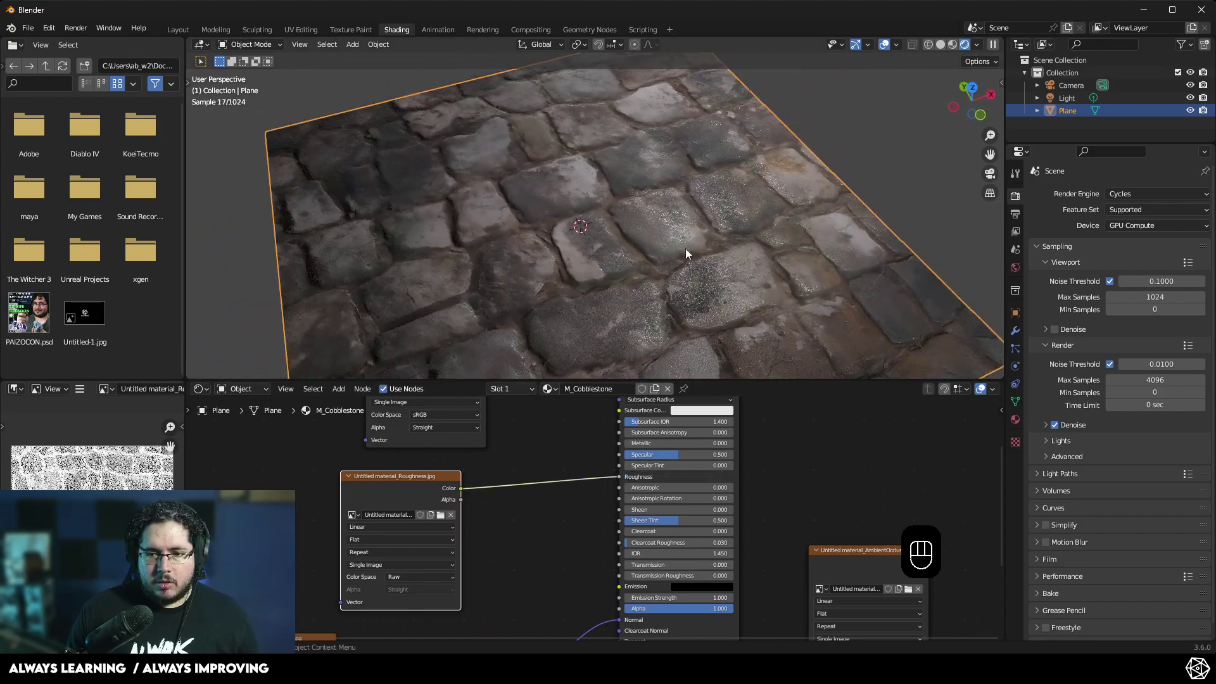
pyautogui.moveTo(710, 267); pyautogui.dragTo(806, 231)
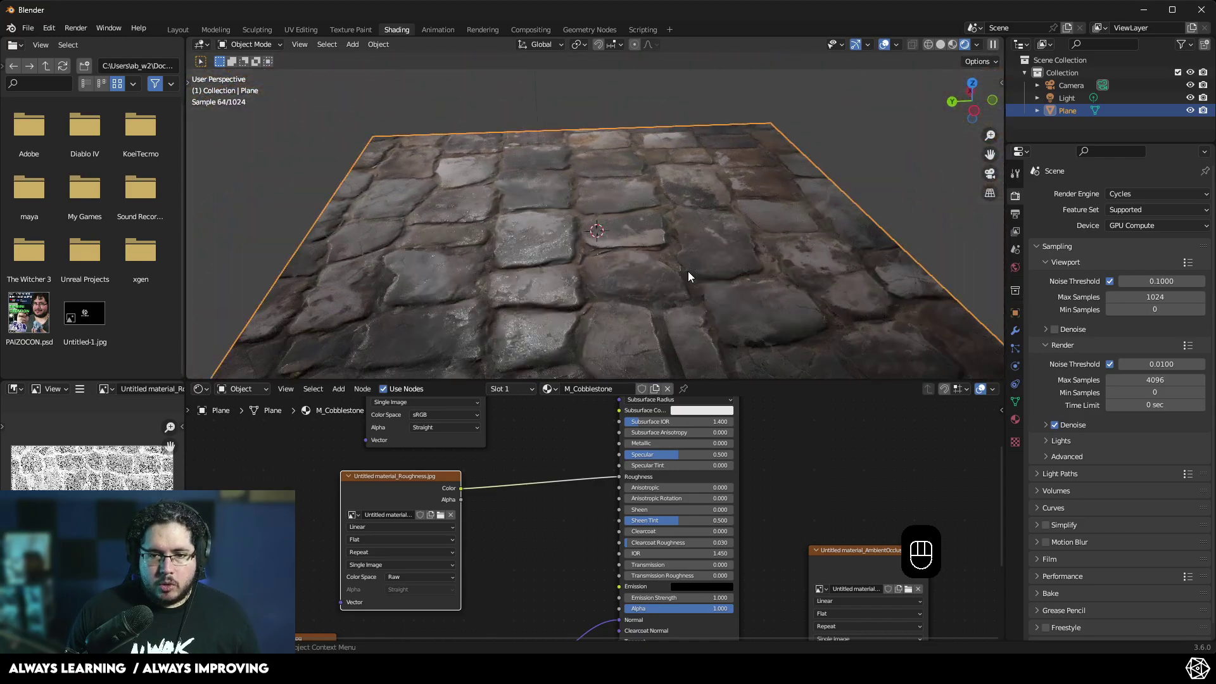
# Add a MixRGB node dropped onto the base colour link into the Principled BSDF
pyautogui.click(727, 251)
pyautogui.click(547, 555)
pyautogui.click(585, 564)
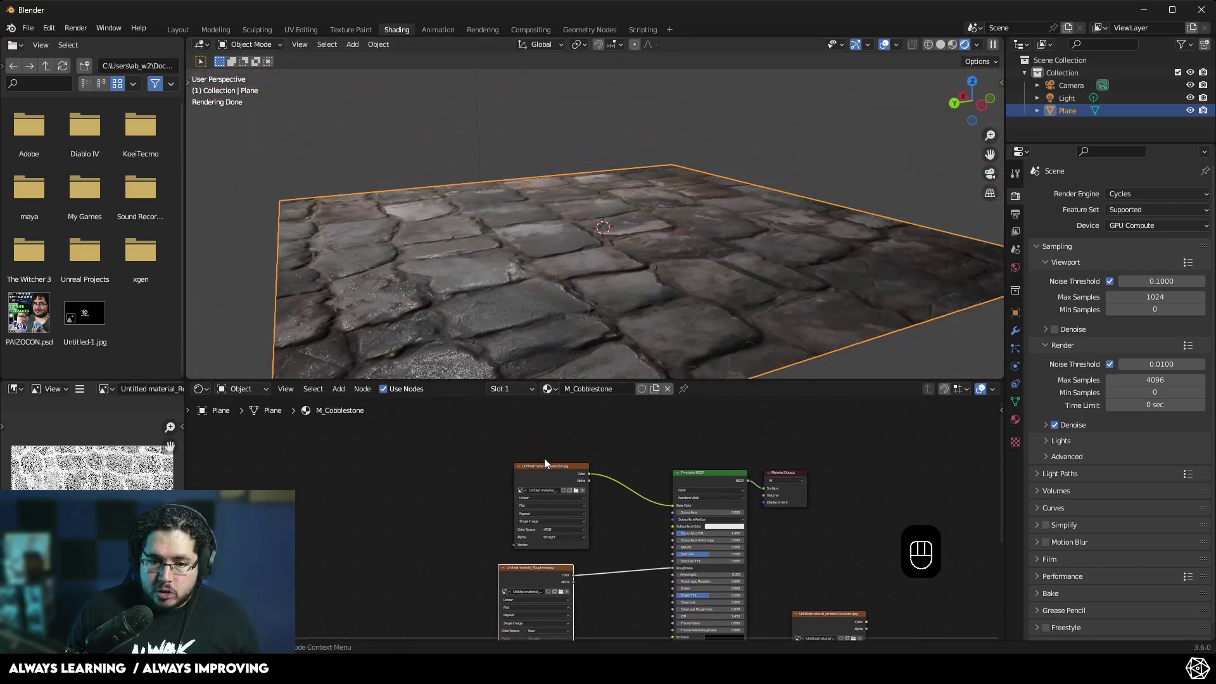
pyautogui.click(542, 484)
pyautogui.click(777, 603)
pyautogui.click(539, 578)
pyautogui.moveTo(556, 528); pyautogui.dragTo(547, 539)
pyautogui.press('Tab')
pyautogui.press('shift+a')
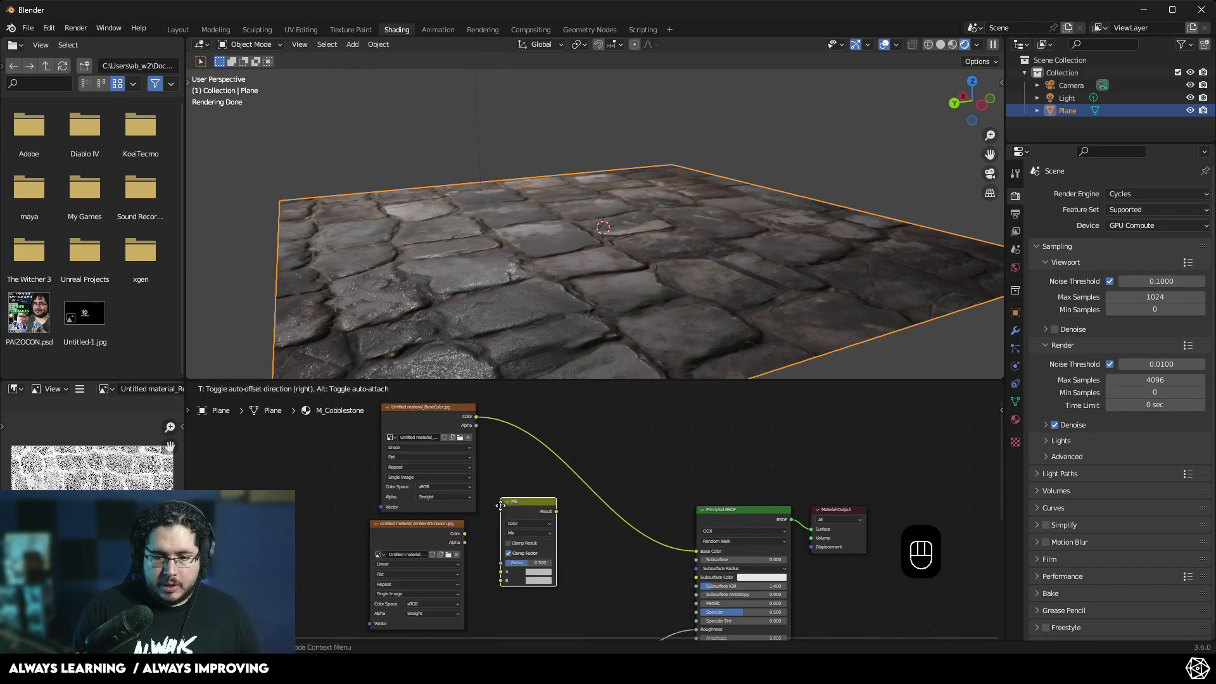
pyautogui.moveTo(481, 426); pyautogui.dragTo(533, 588)
# Feed the ambient occlusion texture into the mix set to Multiply and inspect the stones
pyautogui.moveTo(470, 545); pyautogui.dragTo(584, 570)
pyautogui.moveTo(589, 533); pyautogui.dragTo(703, 560)
pyautogui.click(562, 519)
pyautogui.moveTo(590, 306); pyautogui.dragTo(662, 310)
pyautogui.moveTo(661, 290); pyautogui.dragTo(631, 281)
pyautogui.moveTo(578, 535); pyautogui.dragTo(568, 496)
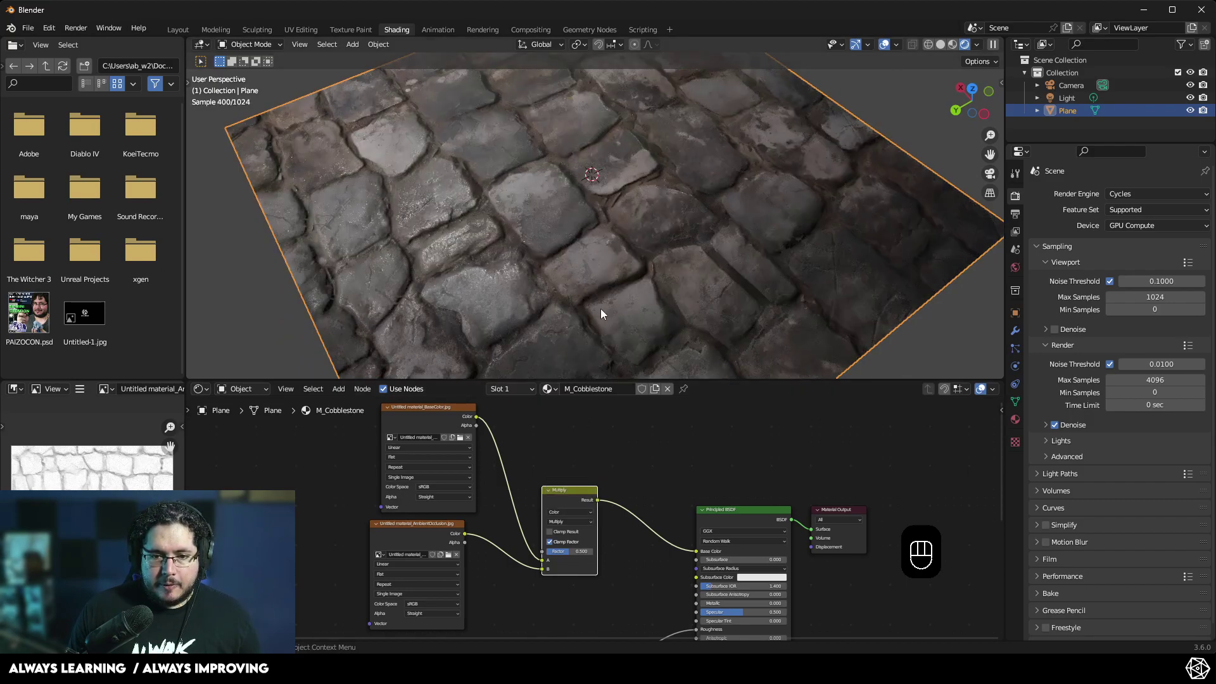
pyautogui.moveTo(597, 243); pyautogui.dragTo(587, 231)
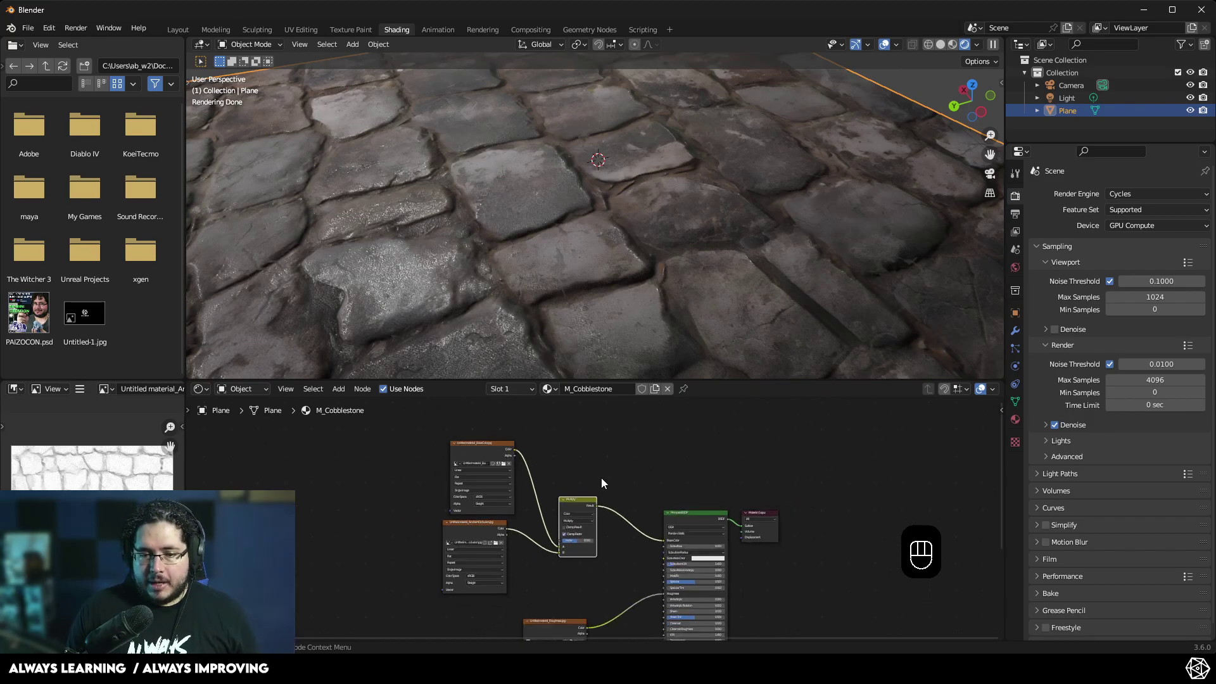
pyautogui.middleClick(614, 500)
pyautogui.click(597, 533)
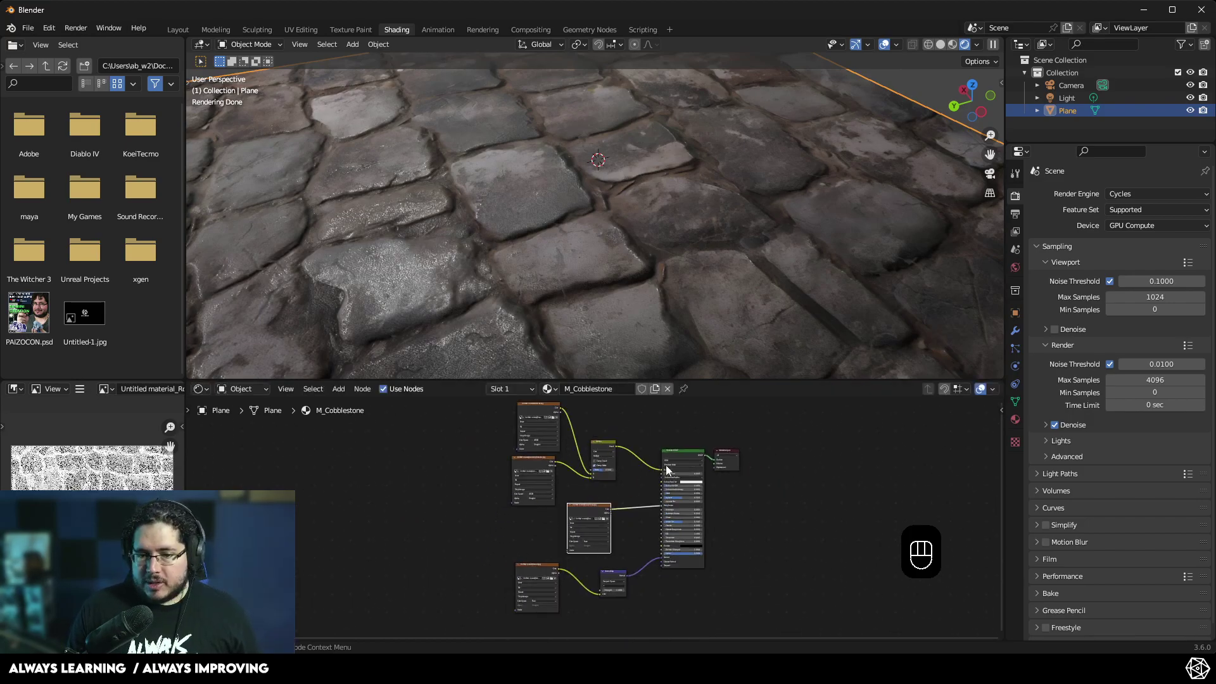
pyautogui.middleClick(639, 521)
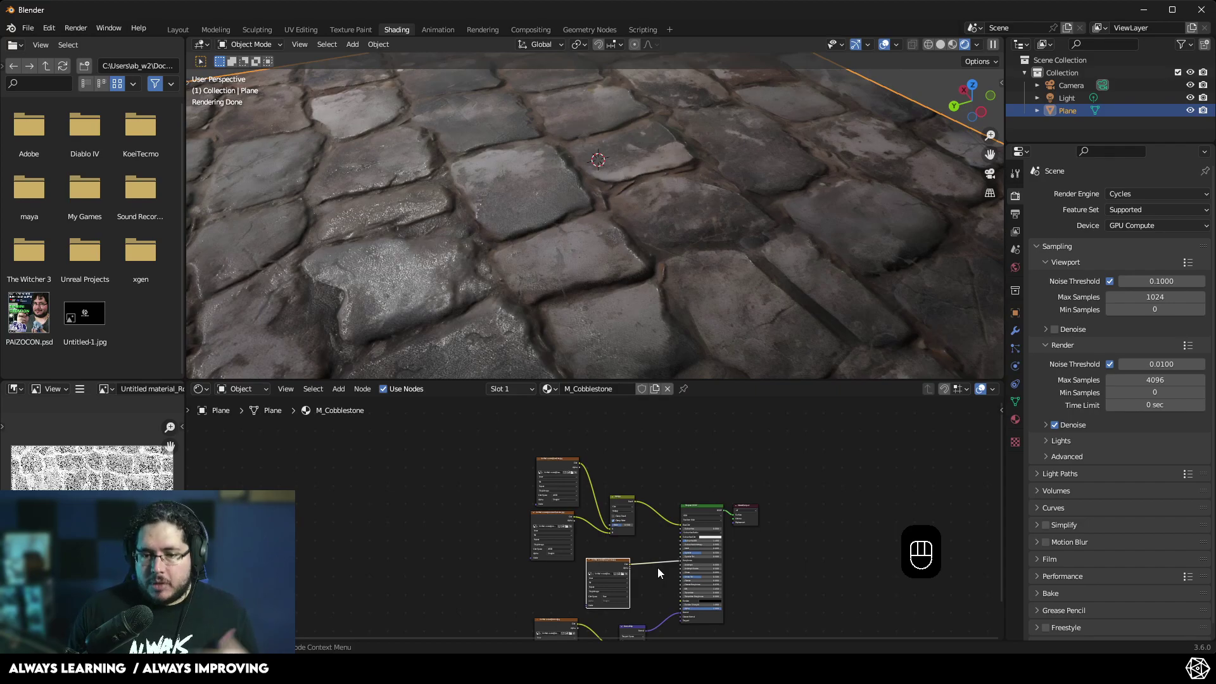
# Add a Displacement node and connect it to the Material Output's Displacement
pyautogui.click(802, 586)
pyautogui.moveTo(748, 453); pyautogui.dragTo(766, 509)
pyautogui.click(747, 454)
pyautogui.click(760, 598)
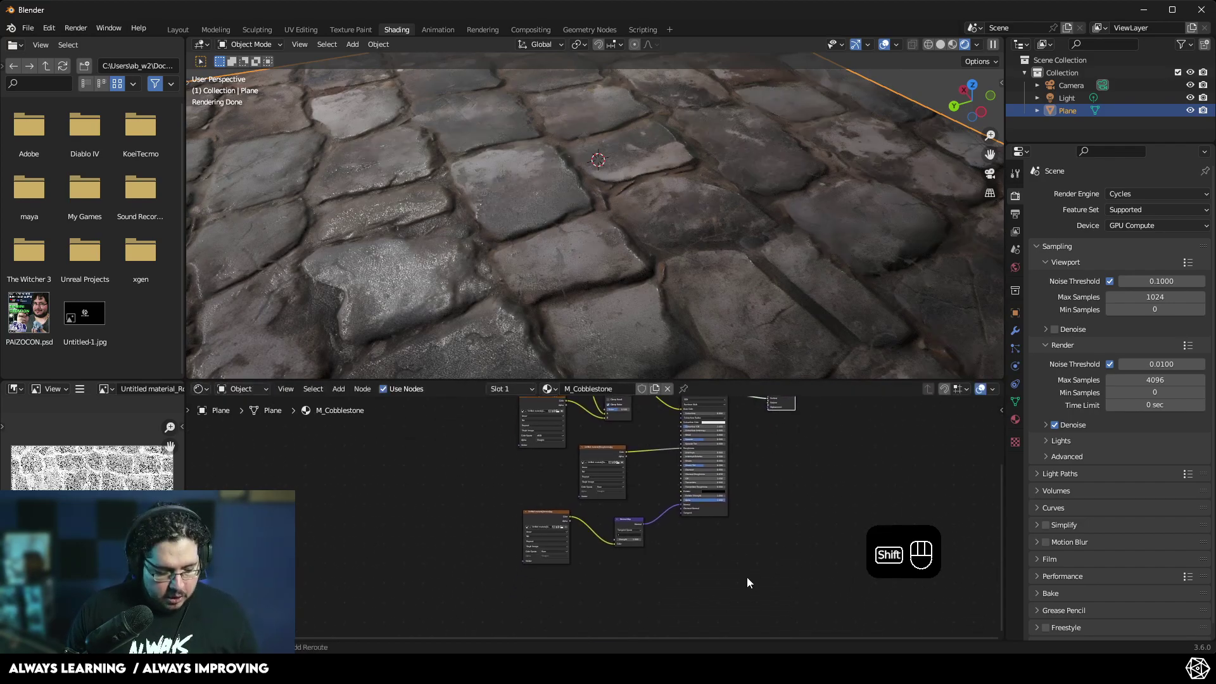
pyautogui.press('shift+a')
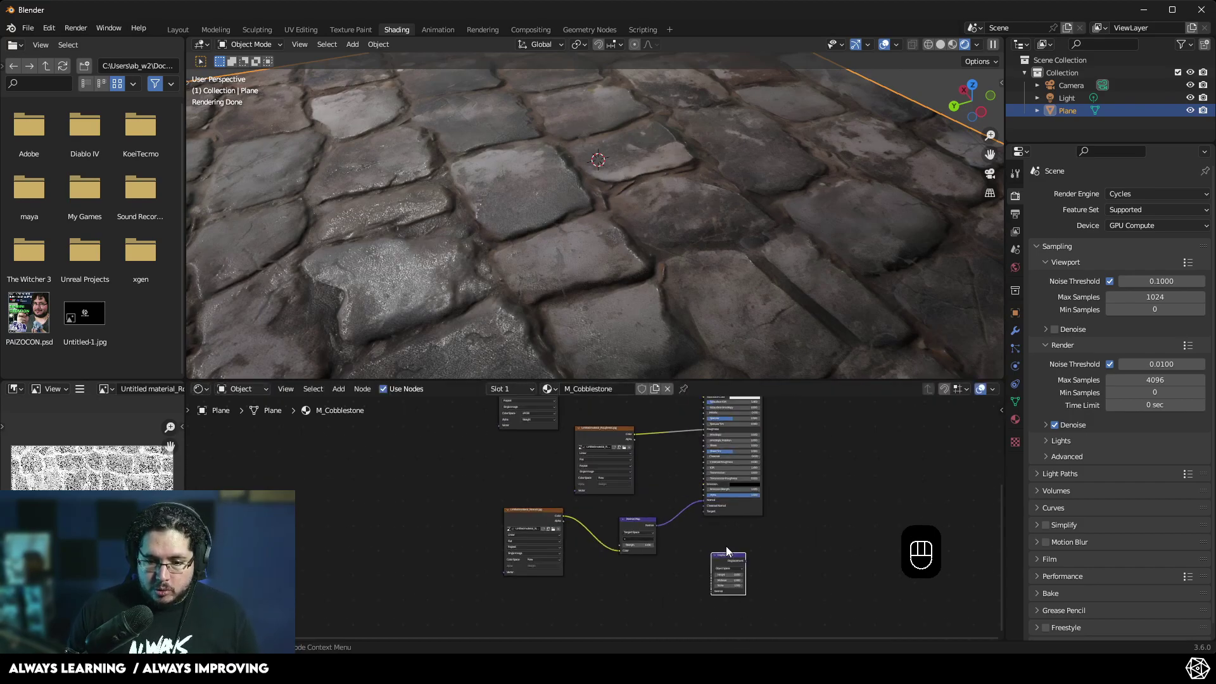
pyautogui.click(836, 529)
pyautogui.click(598, 606)
pyautogui.click(693, 449)
pyautogui.click(671, 475)
pyautogui.click(653, 465)
pyautogui.middleClick(580, 561)
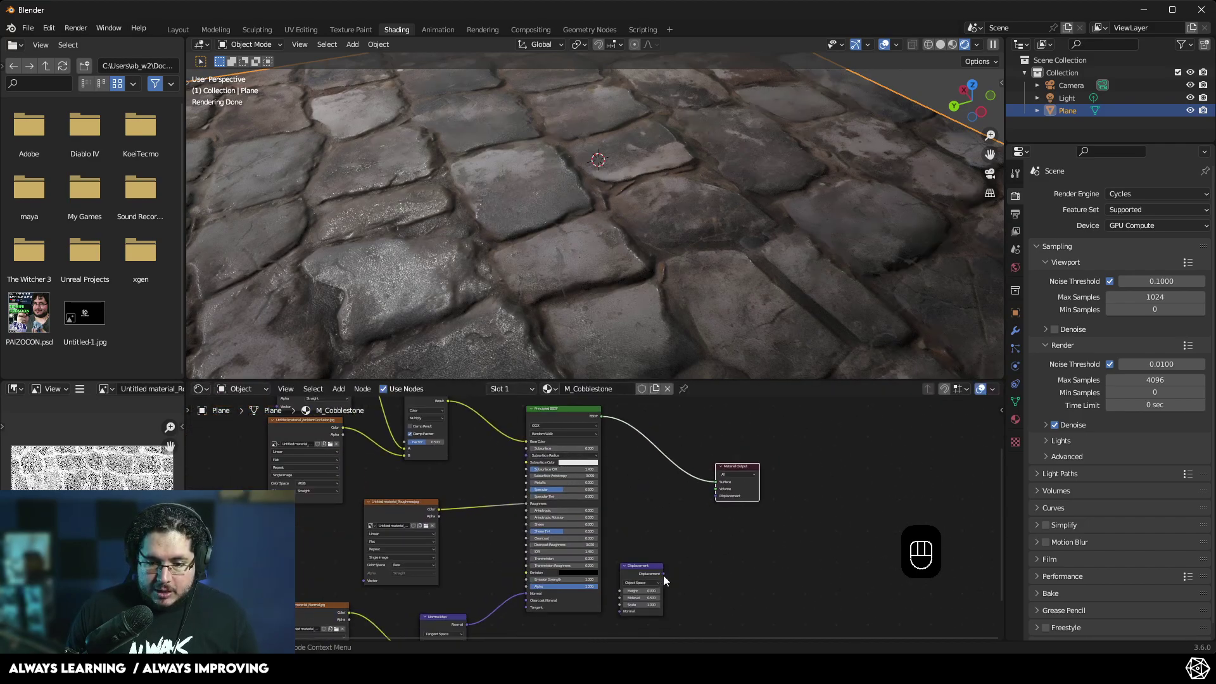
pyautogui.moveTo(668, 578); pyautogui.dragTo(716, 505)
# Bring in the height EXR texture and feed its Color into the displacement Height
pyautogui.click(719, 558)
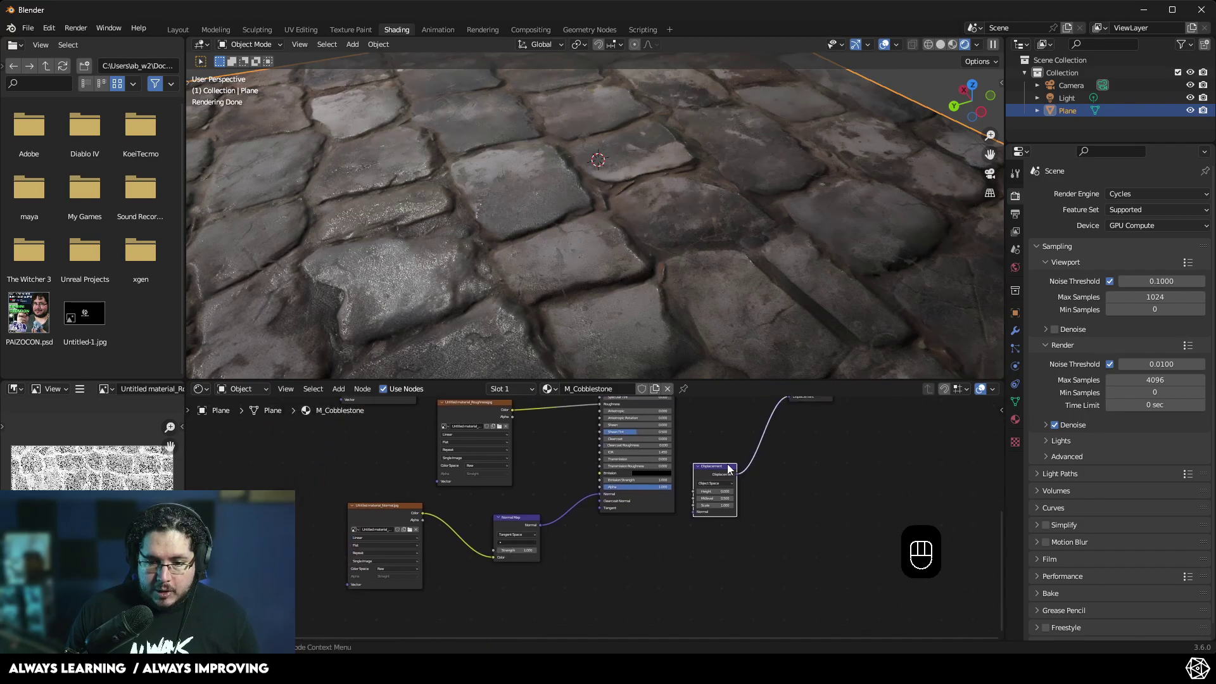
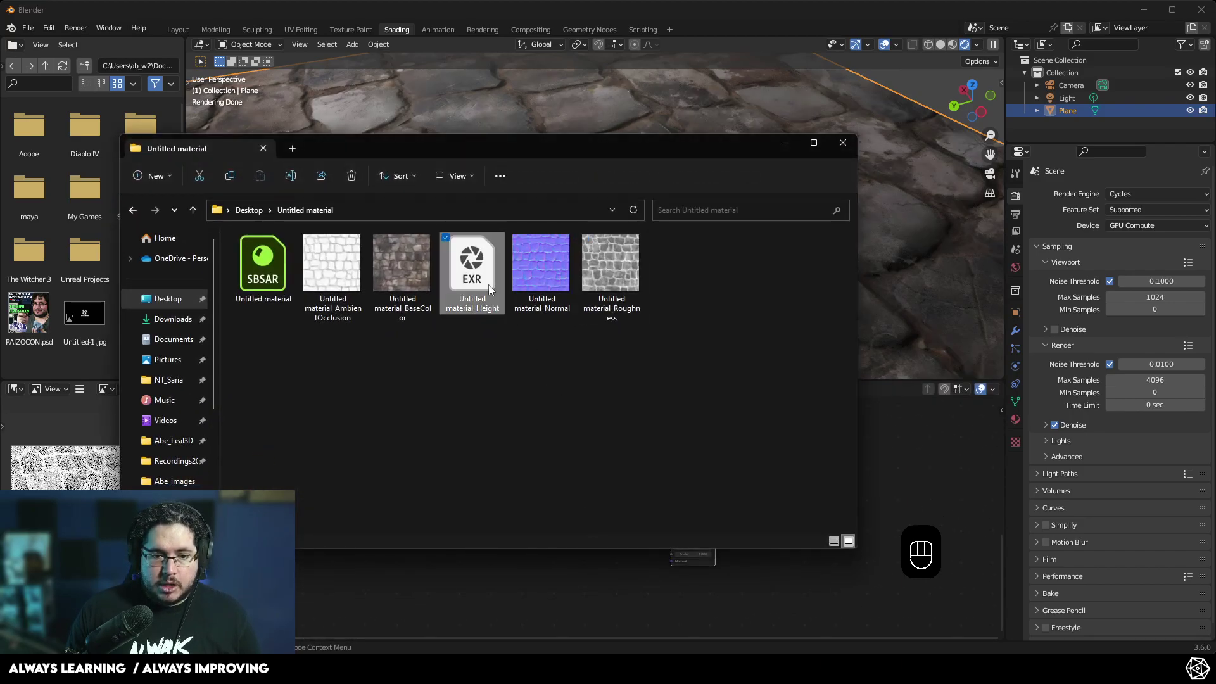
pyautogui.click(534, 601)
pyautogui.middleClick(585, 544)
pyautogui.click(543, 444)
pyautogui.click(545, 445)
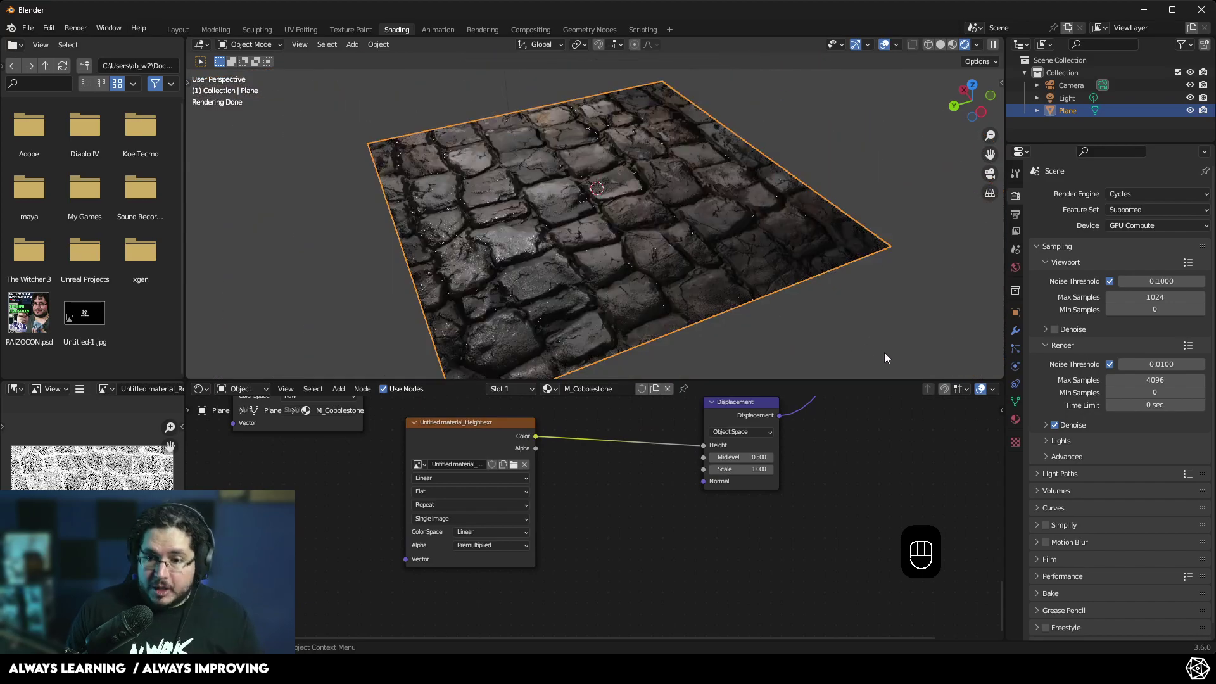
# Set the material's Surface Displacement to Displacement and Bump and view the plane from above
pyautogui.click(1028, 427)
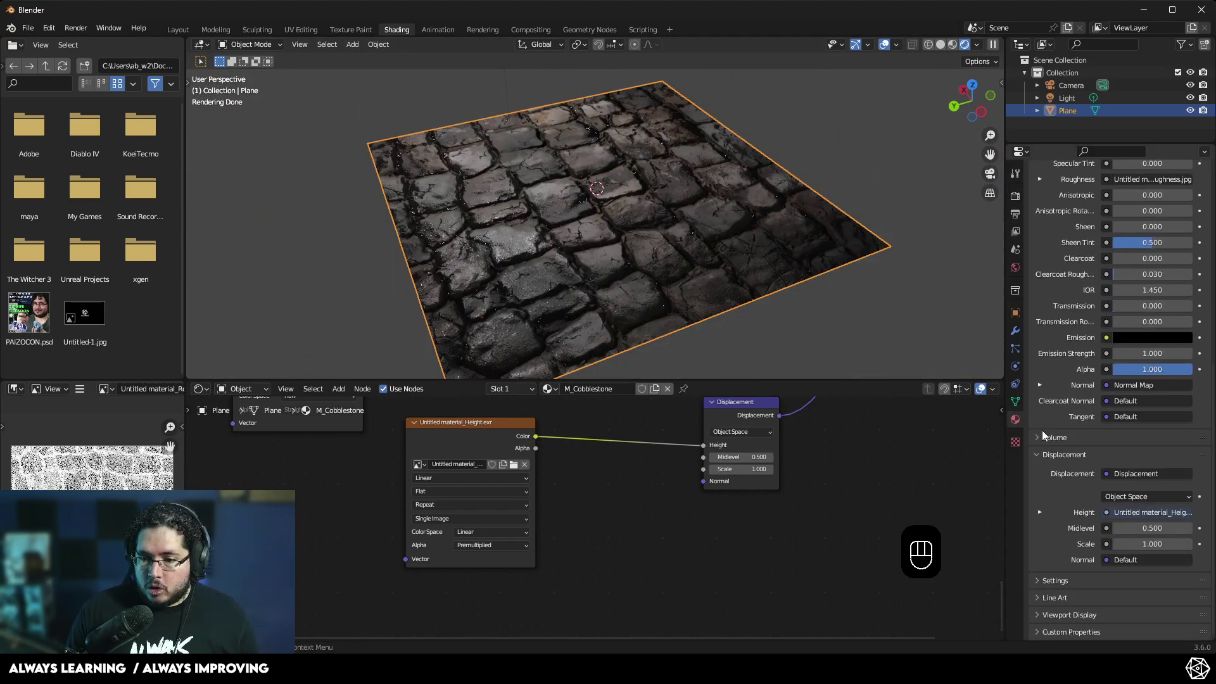
pyautogui.click(1044, 591)
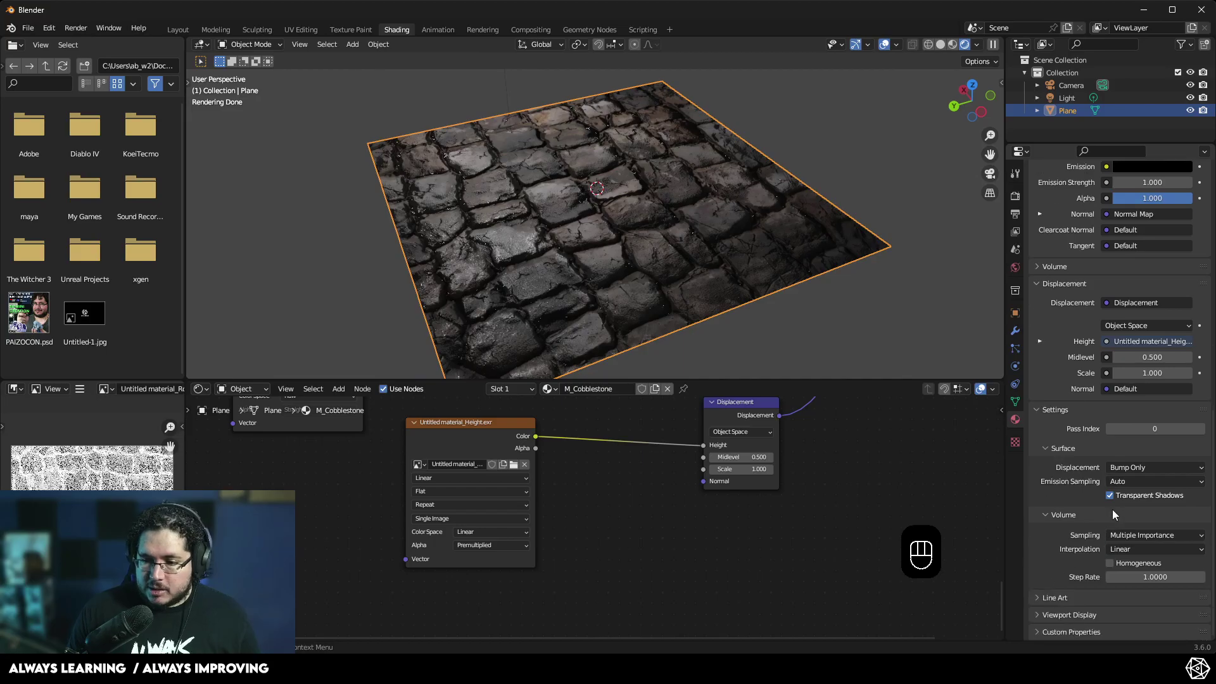
pyautogui.moveTo(1122, 480); pyautogui.dragTo(1109, 511)
pyautogui.moveTo(611, 199); pyautogui.dragTo(705, 214)
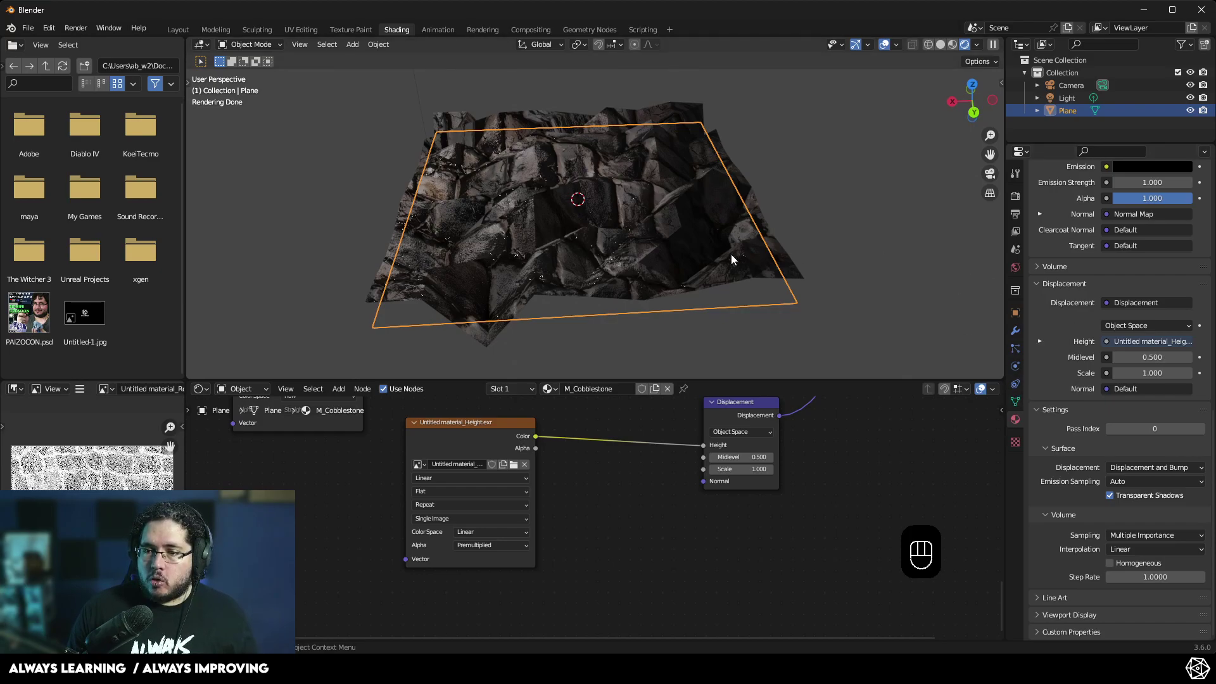
# Raise the Subdivision modifier's viewport levels to 6
pyautogui.moveTo(1061, 202); pyautogui.dragTo(985, 429)
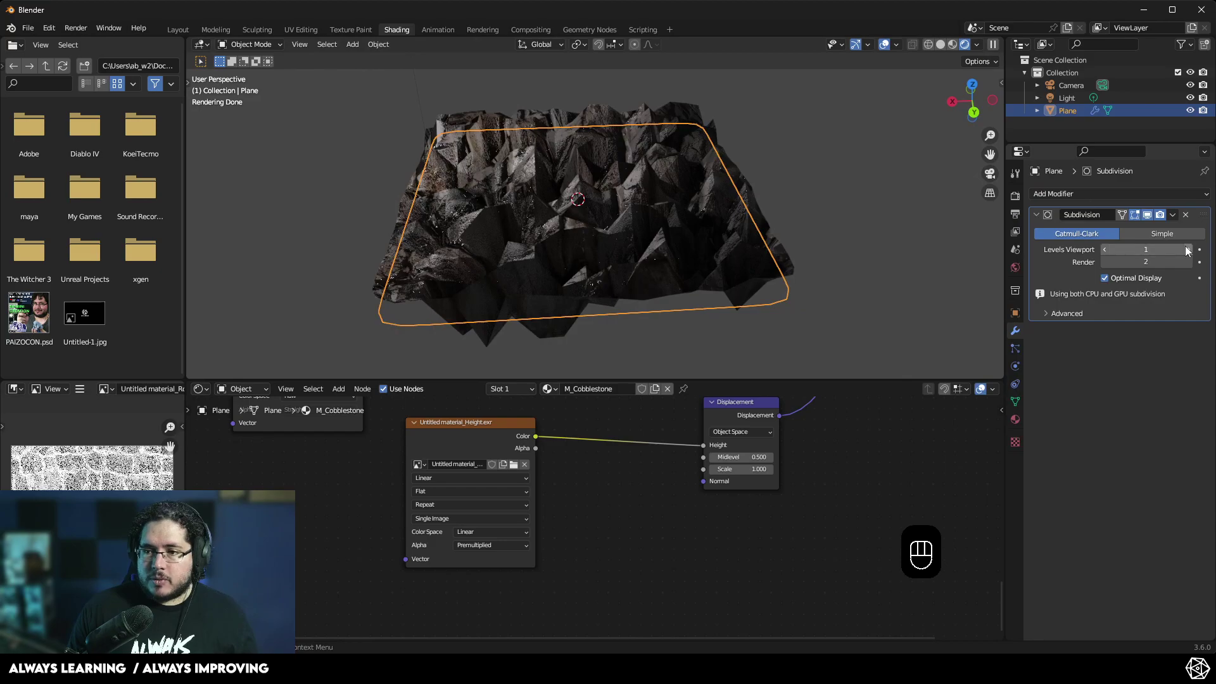
pyautogui.click(1195, 255)
pyautogui.click(1193, 252)
pyautogui.click(1193, 252)
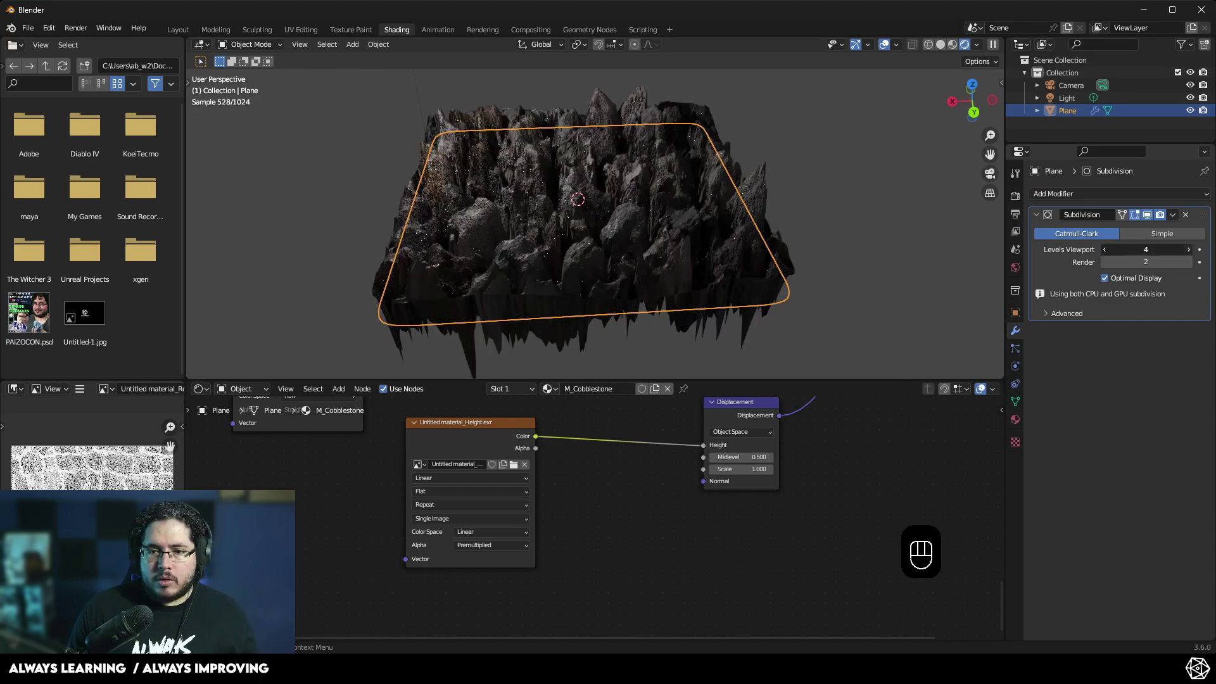
pyautogui.click(1193, 252)
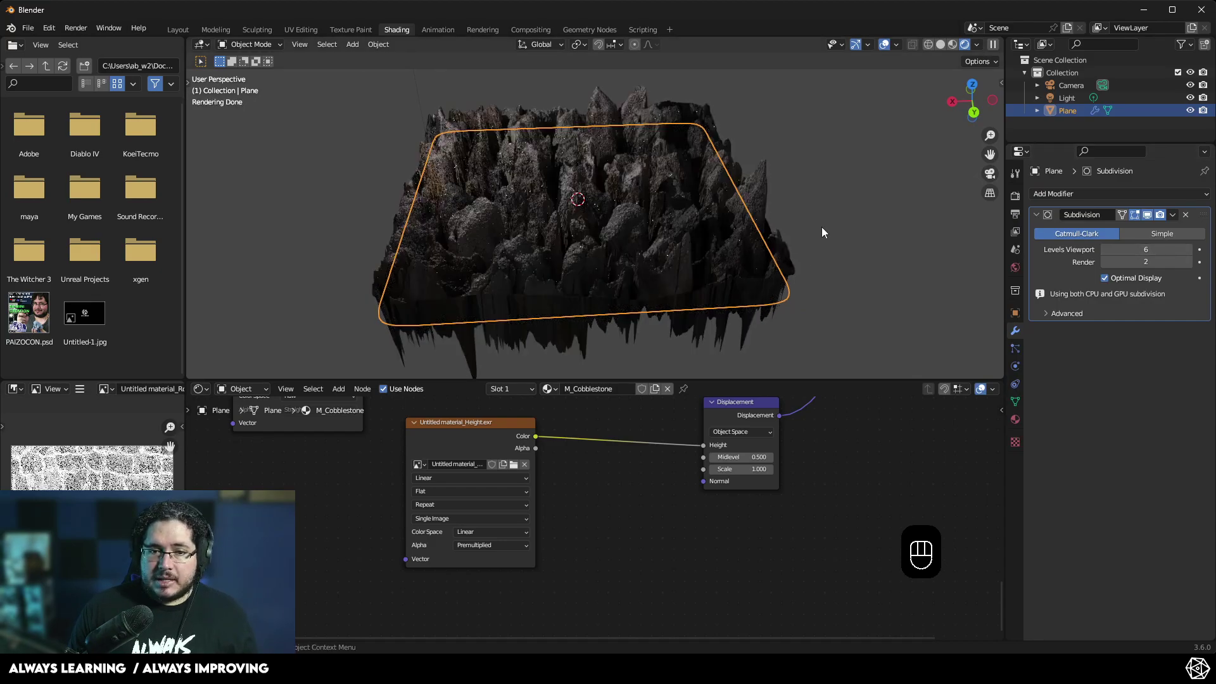
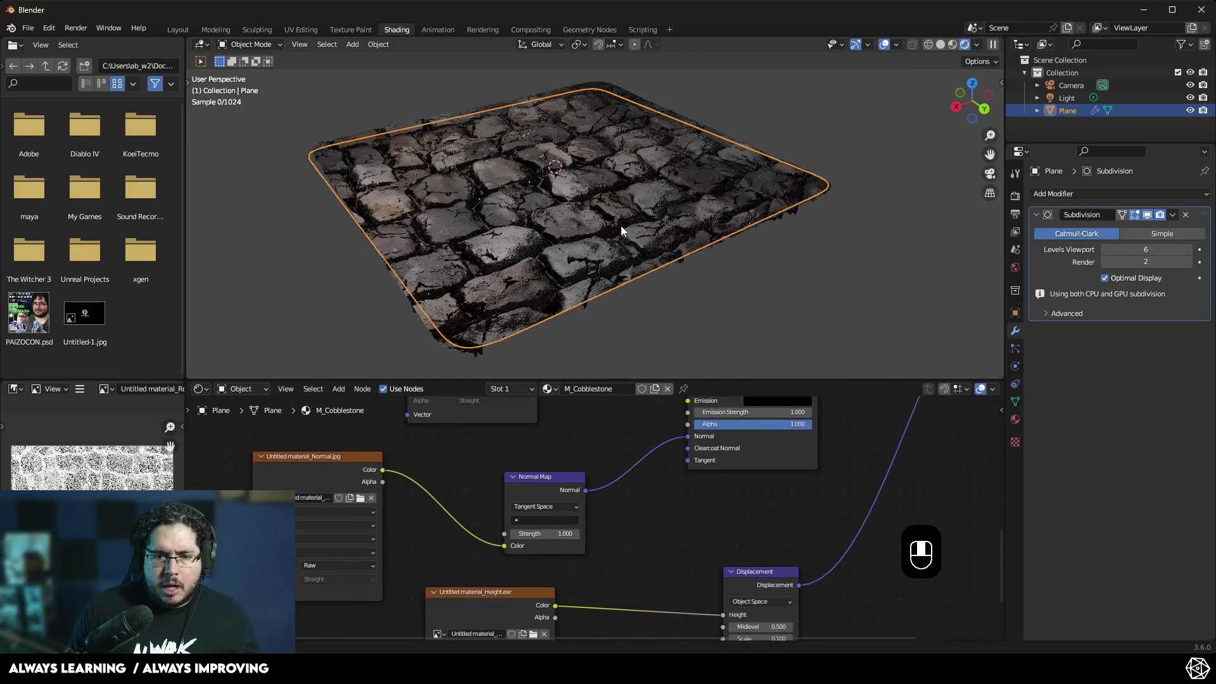
# Switch the surface to displacement only and lower the Displacement node scale to 0.050
pyautogui.moveTo(817, 255); pyautogui.dragTo(849, 252)
pyautogui.click(768, 274)
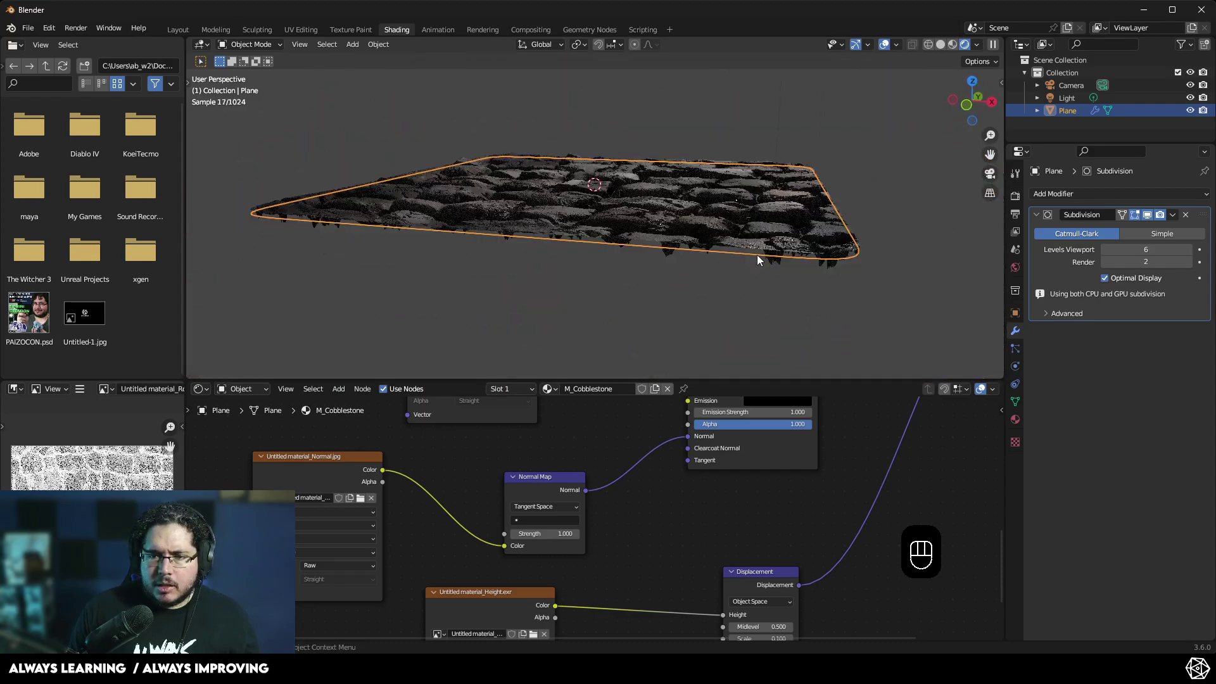
pyautogui.click(743, 252)
pyautogui.click(1026, 432)
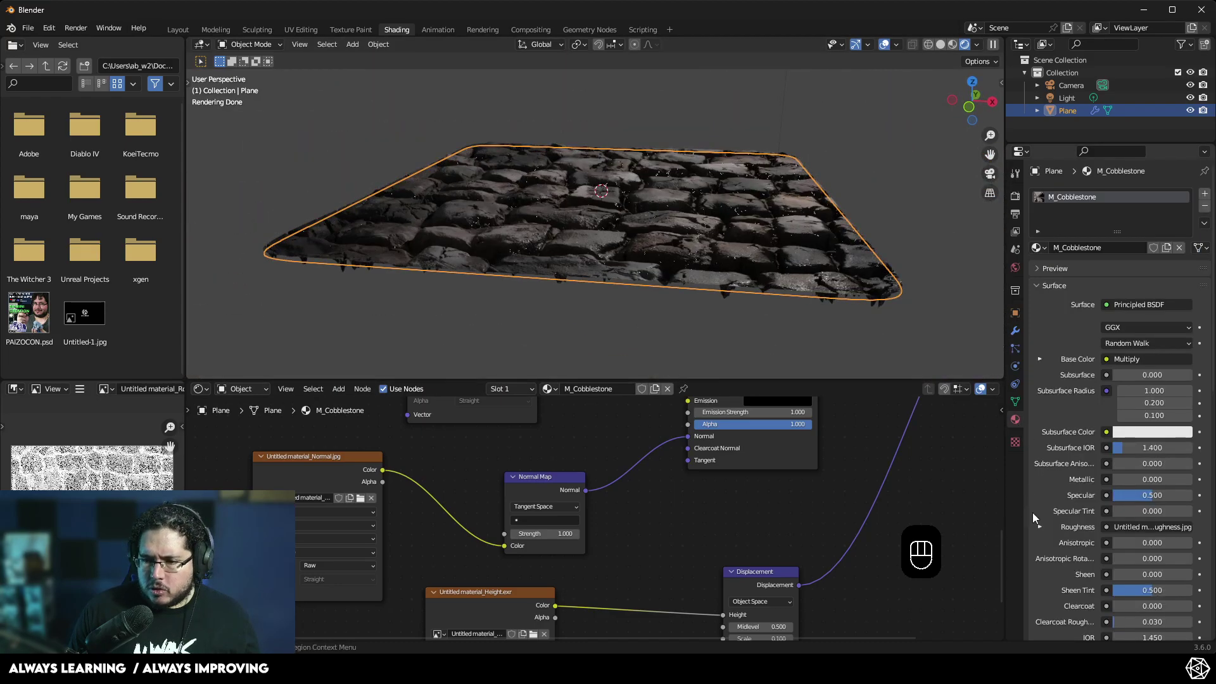
pyautogui.moveTo(1160, 481); pyautogui.dragTo(1143, 504)
pyautogui.moveTo(571, 239); pyautogui.dragTo(596, 246)
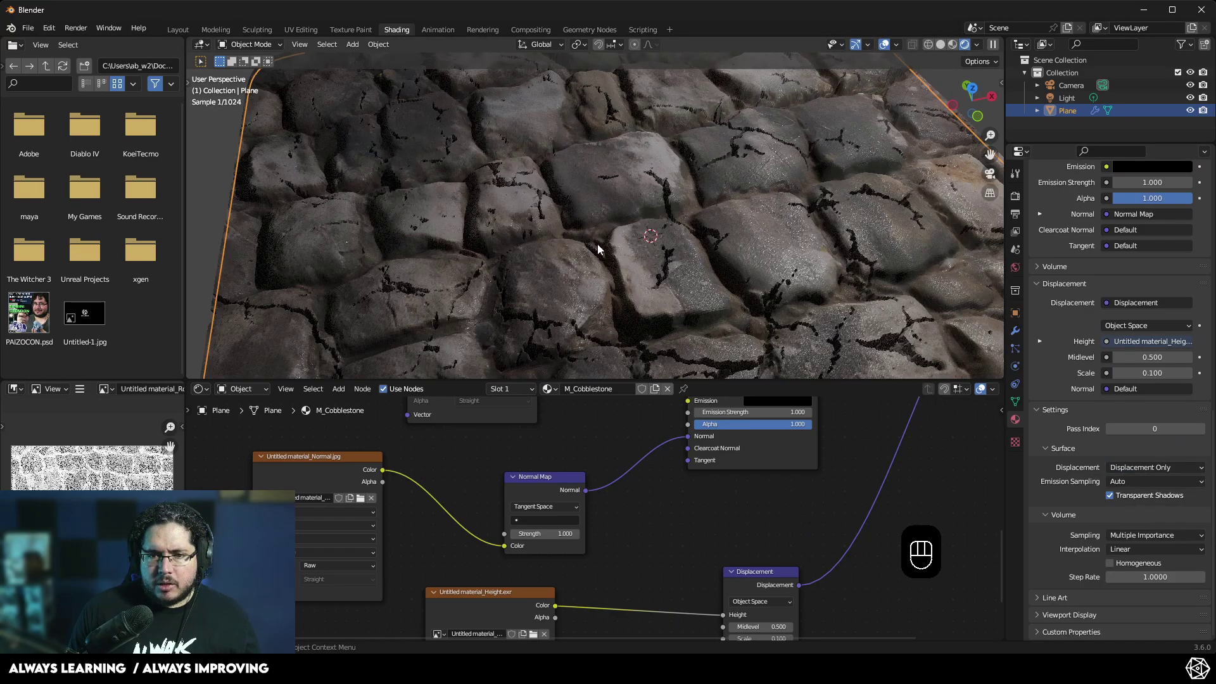
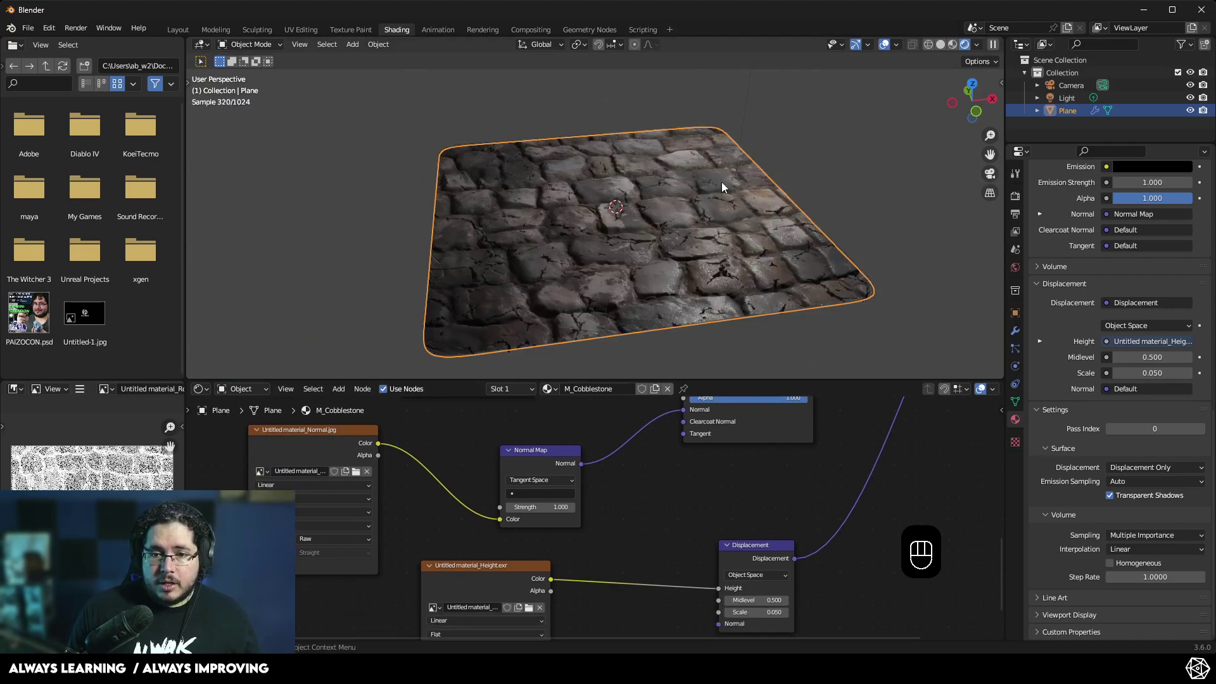
pyautogui.click(712, 262)
pyautogui.click(719, 265)
pyautogui.moveTo(613, 280); pyautogui.dragTo(798, 258)
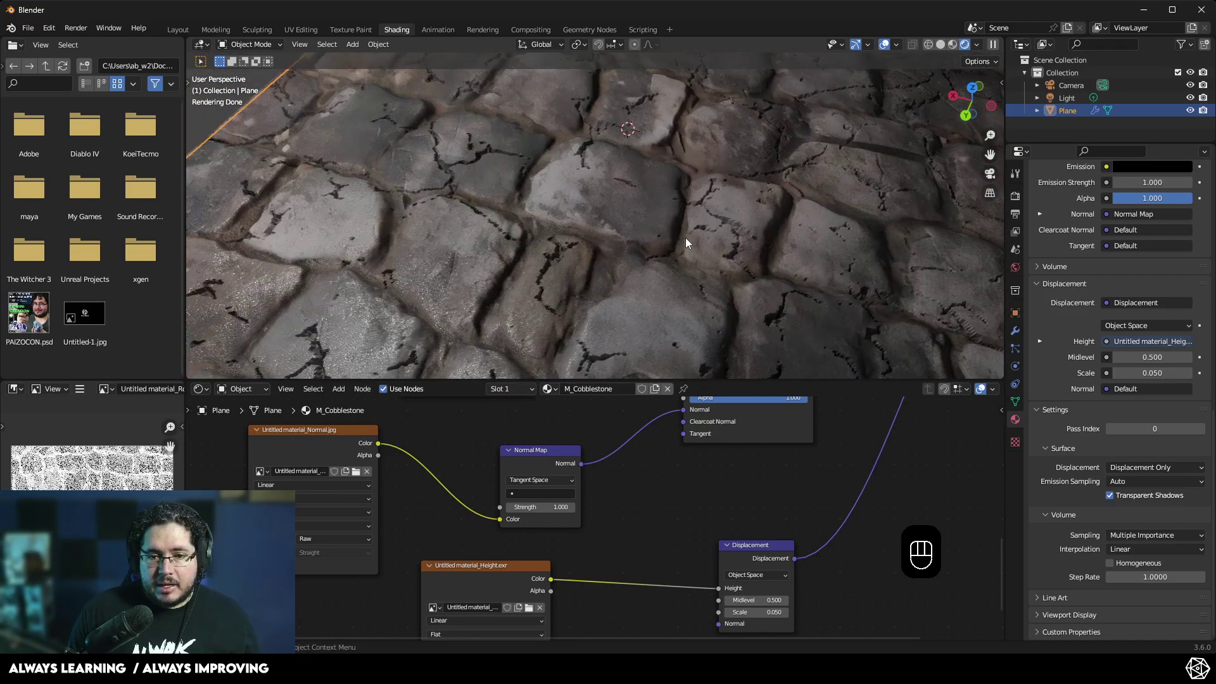
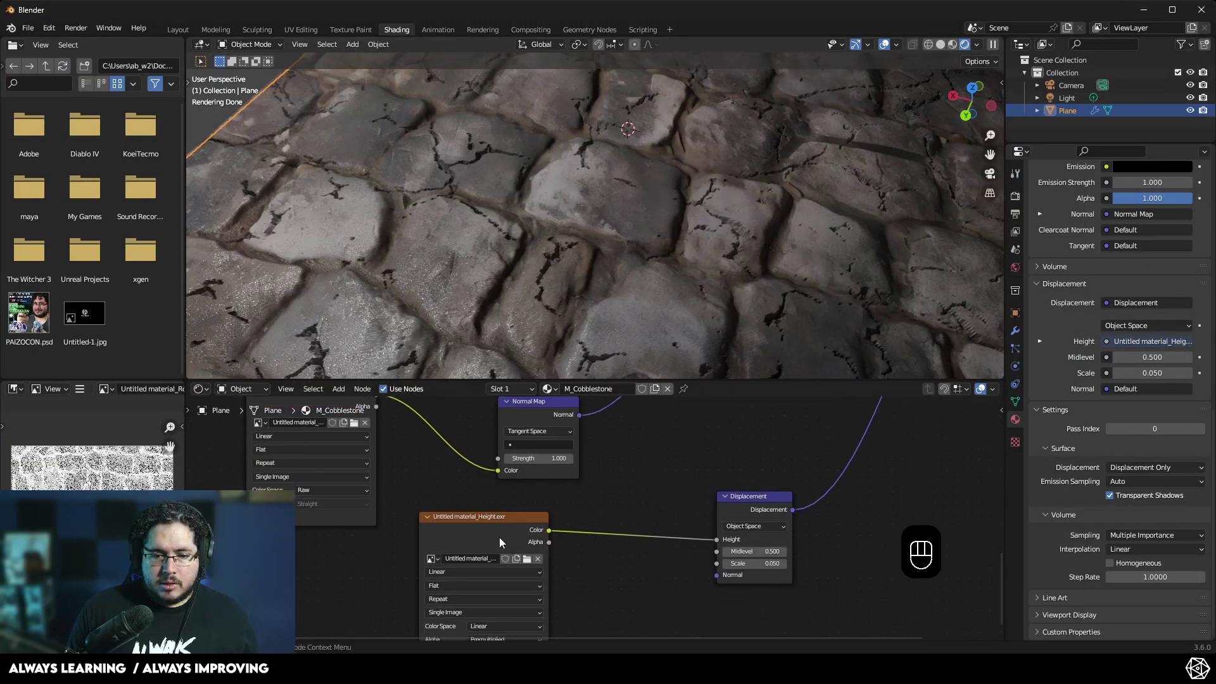
# Unlink the height image and reload Untitled material_Height.exr into the height texture node
pyautogui.click(494, 527)
pyautogui.click(621, 506)
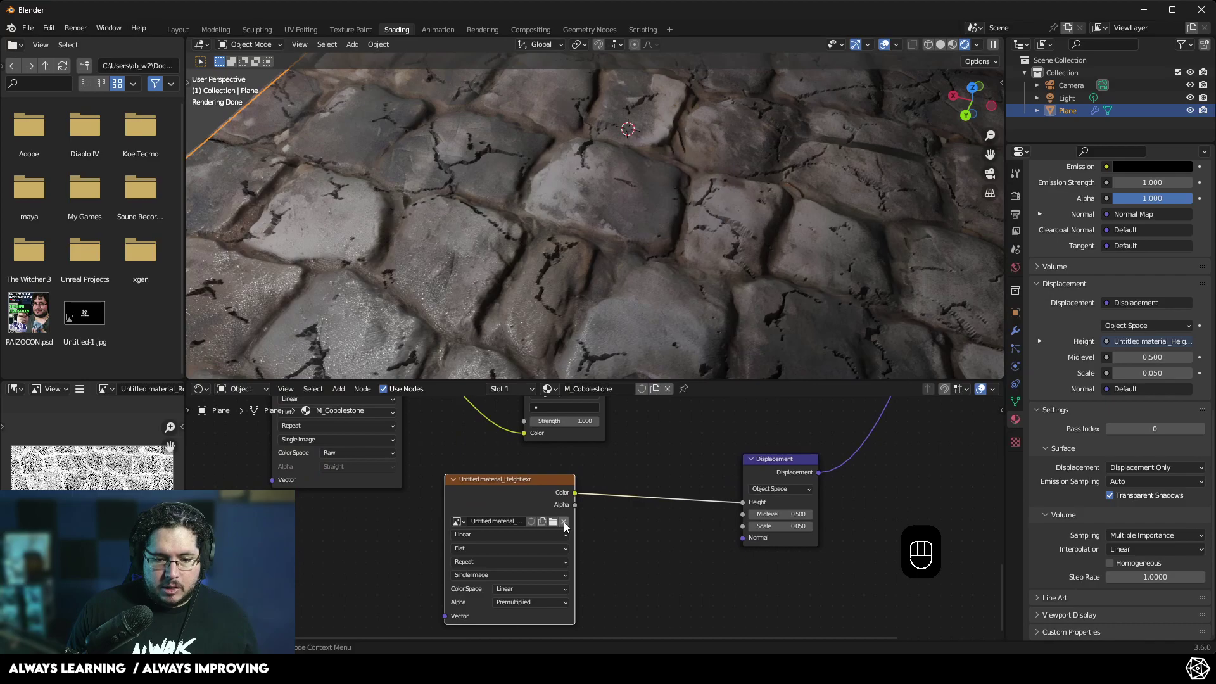
pyautogui.click(568, 525)
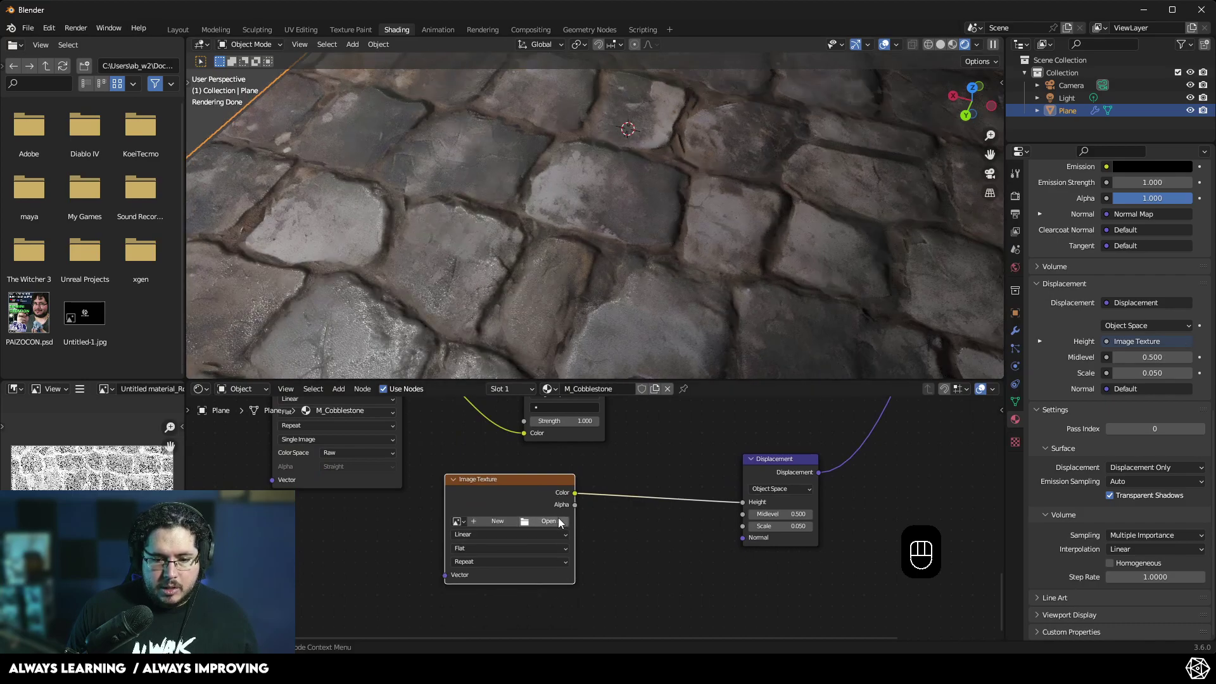
pyautogui.click(543, 521)
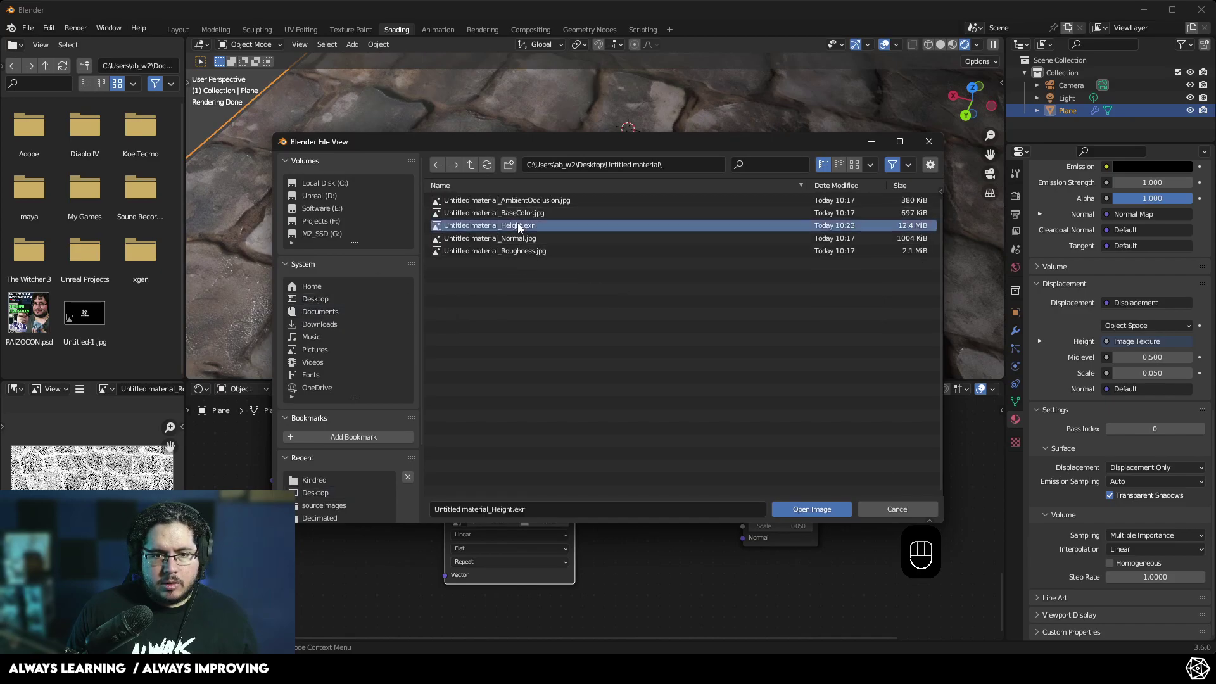
pyautogui.middleClick(648, 214)
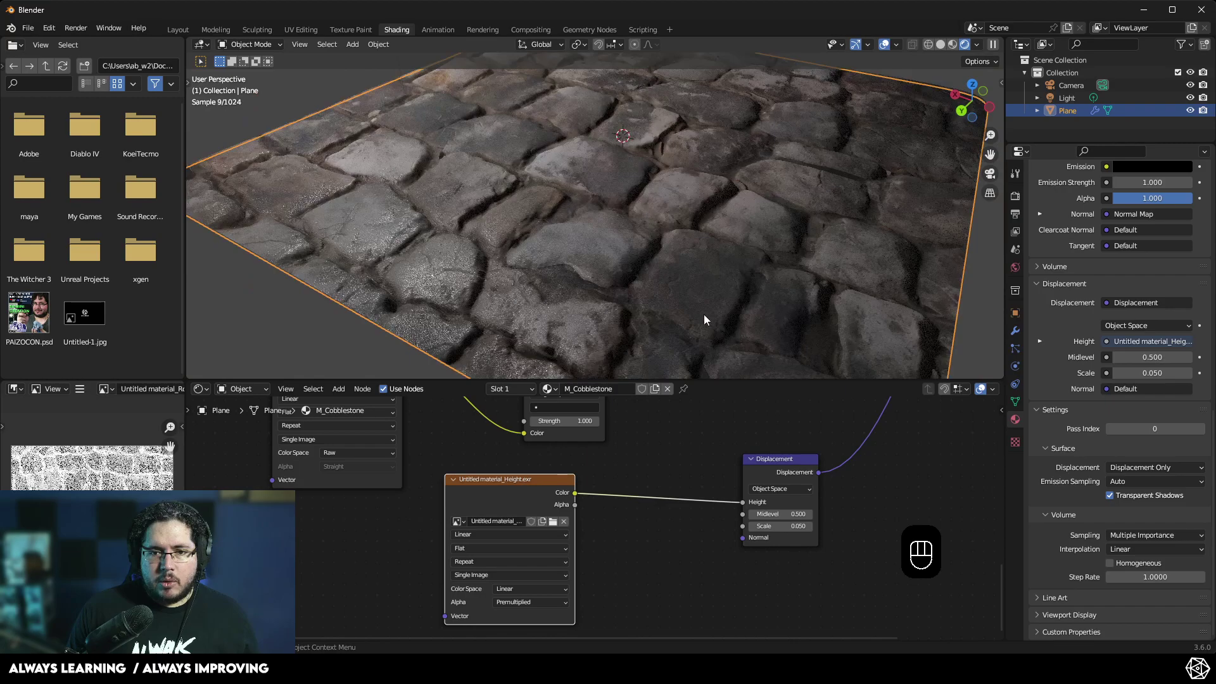
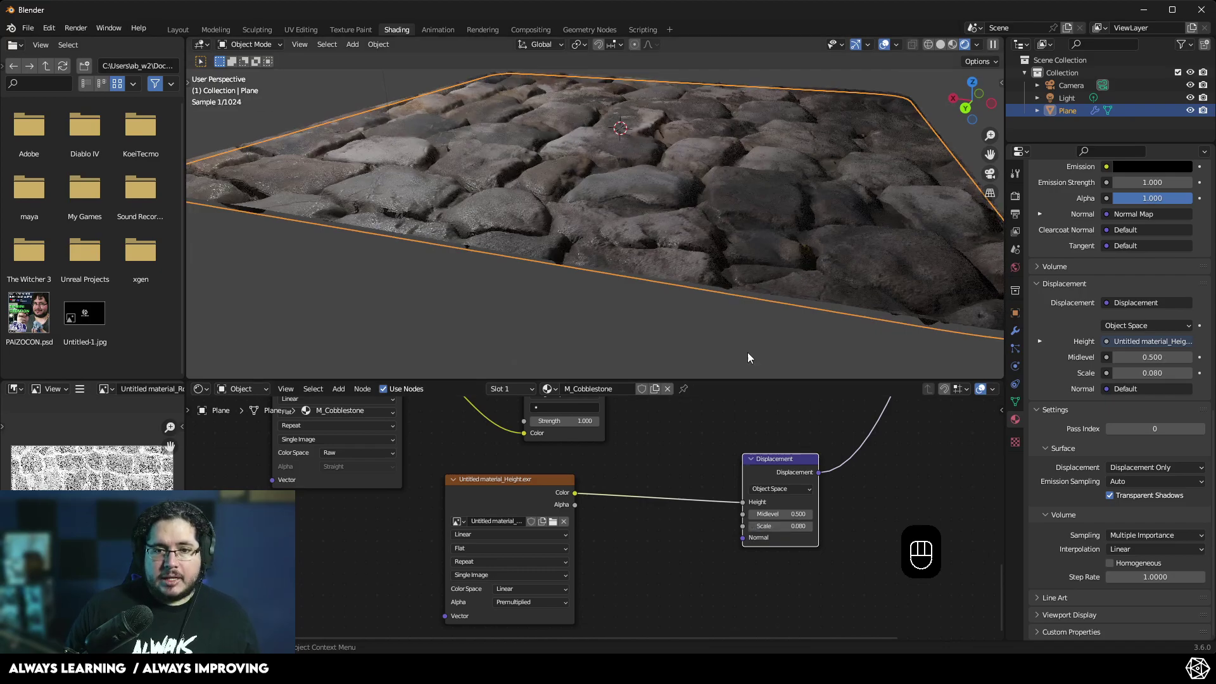
# With displacement scale at 0.080, orbit and zoom out to view the whole plane's relief
pyautogui.moveTo(666, 241); pyautogui.dragTo(697, 247)
pyautogui.middleClick(654, 228)
pyautogui.moveTo(654, 269); pyautogui.dragTo(658, 346)
pyautogui.click(647, 202)
pyautogui.moveTo(893, 323); pyautogui.dragTo(874, 70)
pyautogui.moveTo(874, 70); pyautogui.dragTo(874, 63)
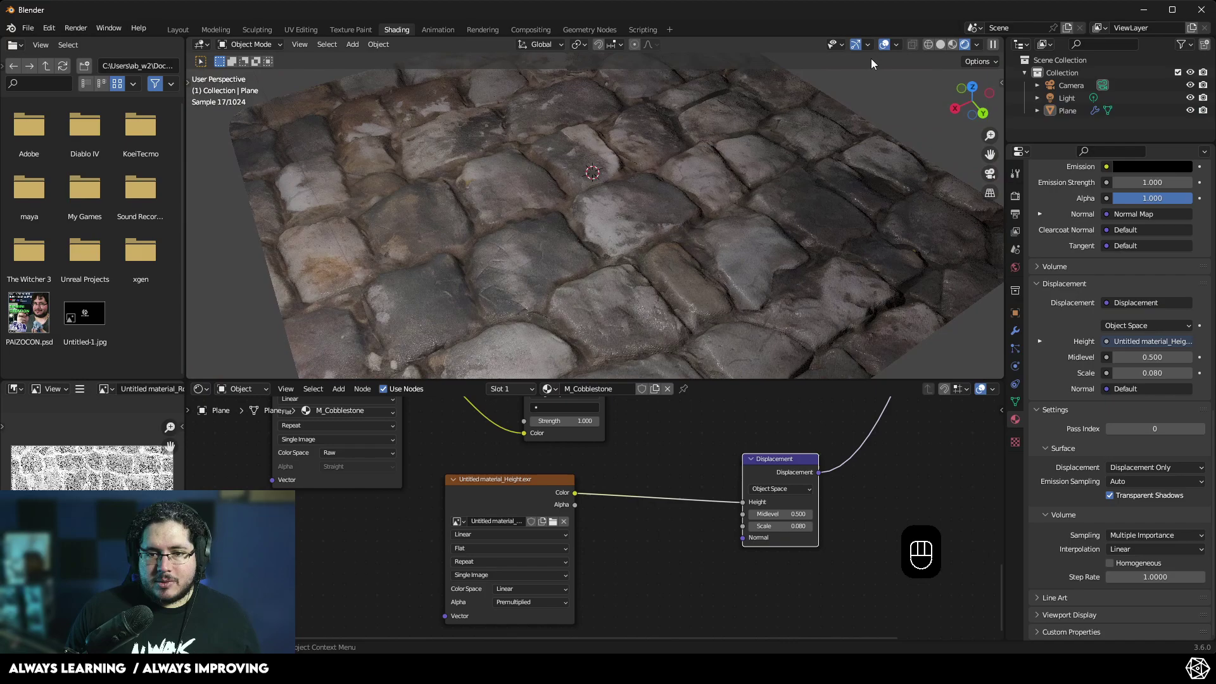
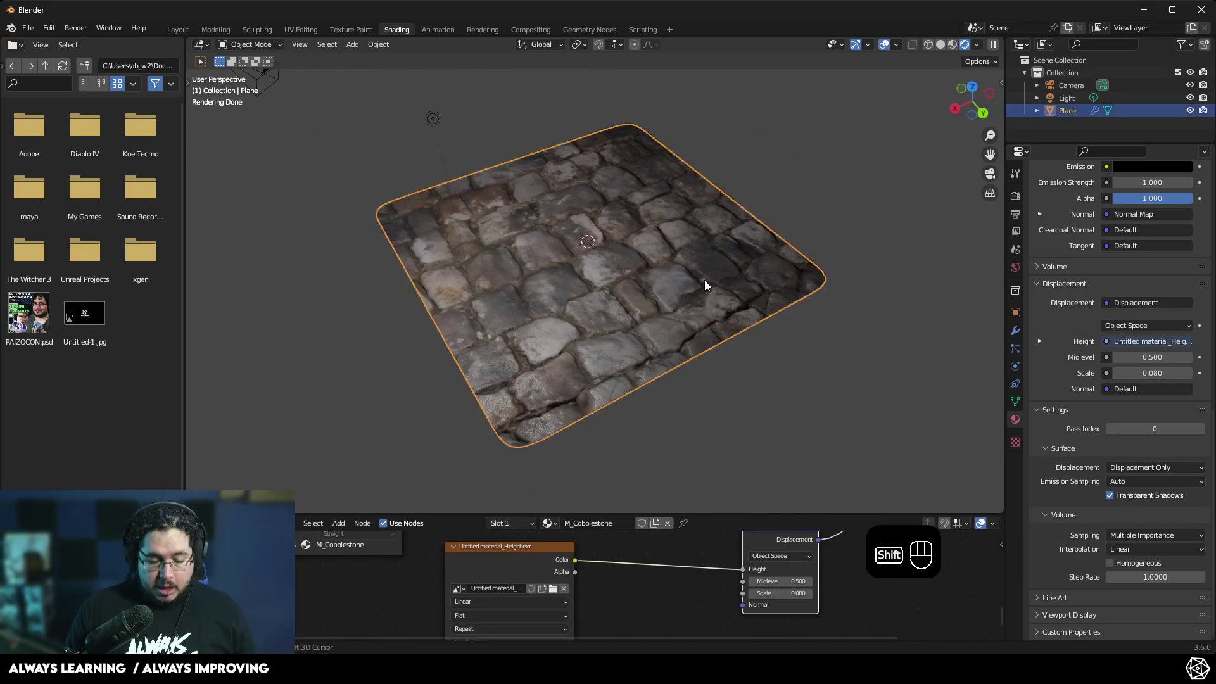
# Duplicate the cobblestone plane and slide the copy away along one axis
pyautogui.press('shift+d')
pyautogui.moveTo(852, 202); pyautogui.dragTo(831, 173)
pyautogui.press('g')
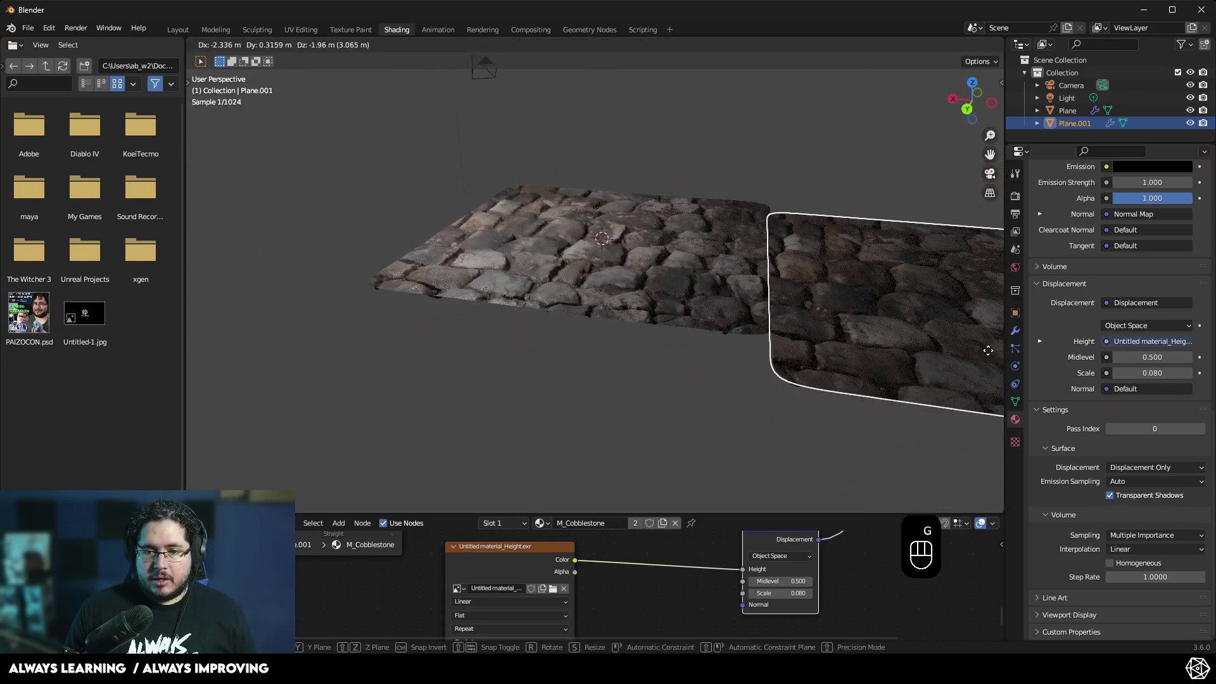
pyautogui.moveTo(741, 411); pyautogui.dragTo(700, 416)
pyautogui.click(752, 308)
pyautogui.press('f')
pyautogui.press('g')
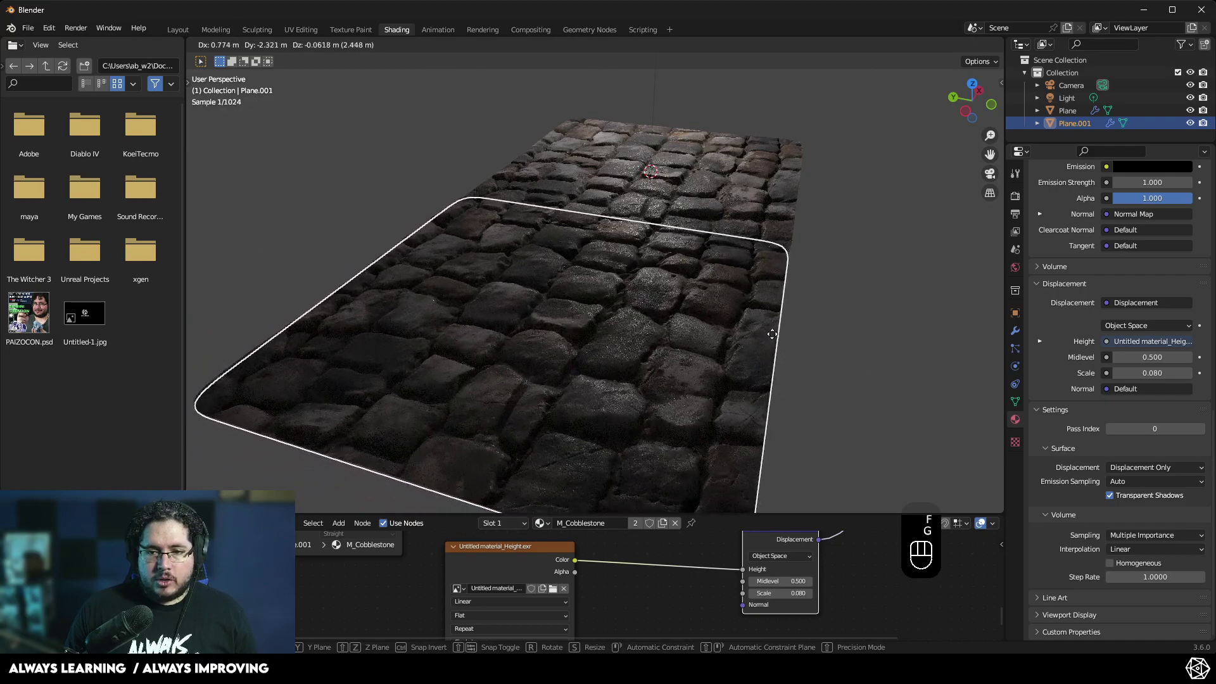
# Place the copy edge-to-edge beside the original and inspect the seam for tiling
pyautogui.moveTo(778, 403); pyautogui.dragTo(854, 390)
pyautogui.press('g')
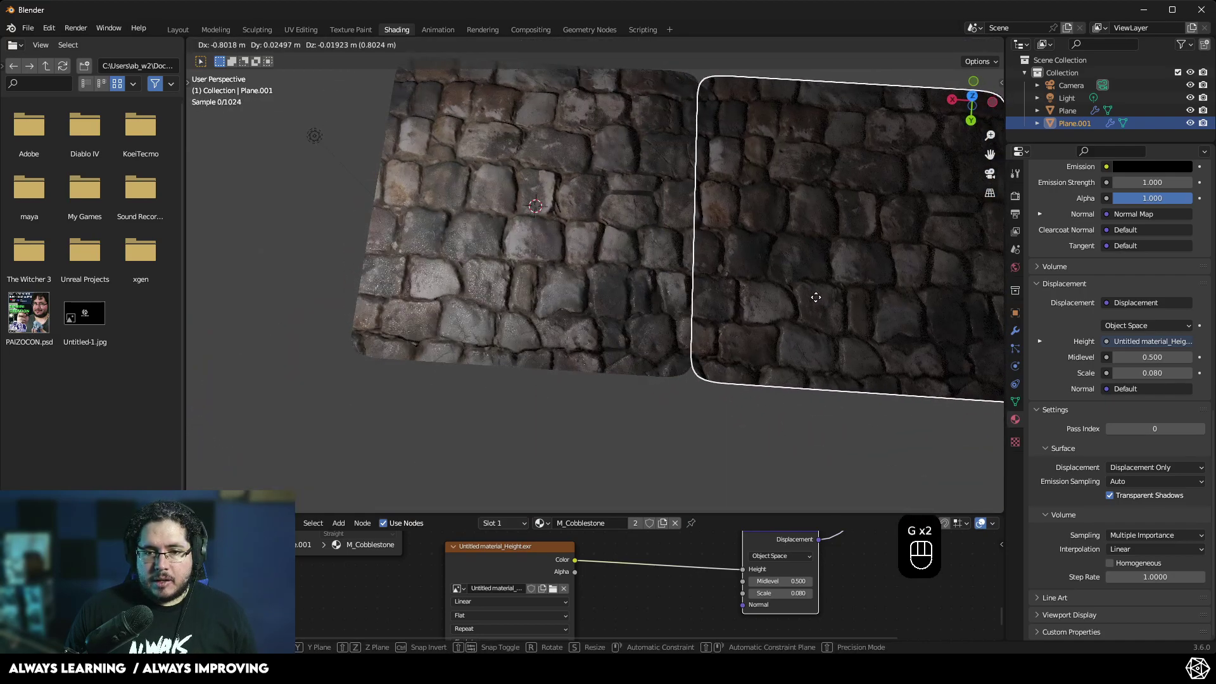
pyautogui.moveTo(542, 333); pyautogui.dragTo(384, 418)
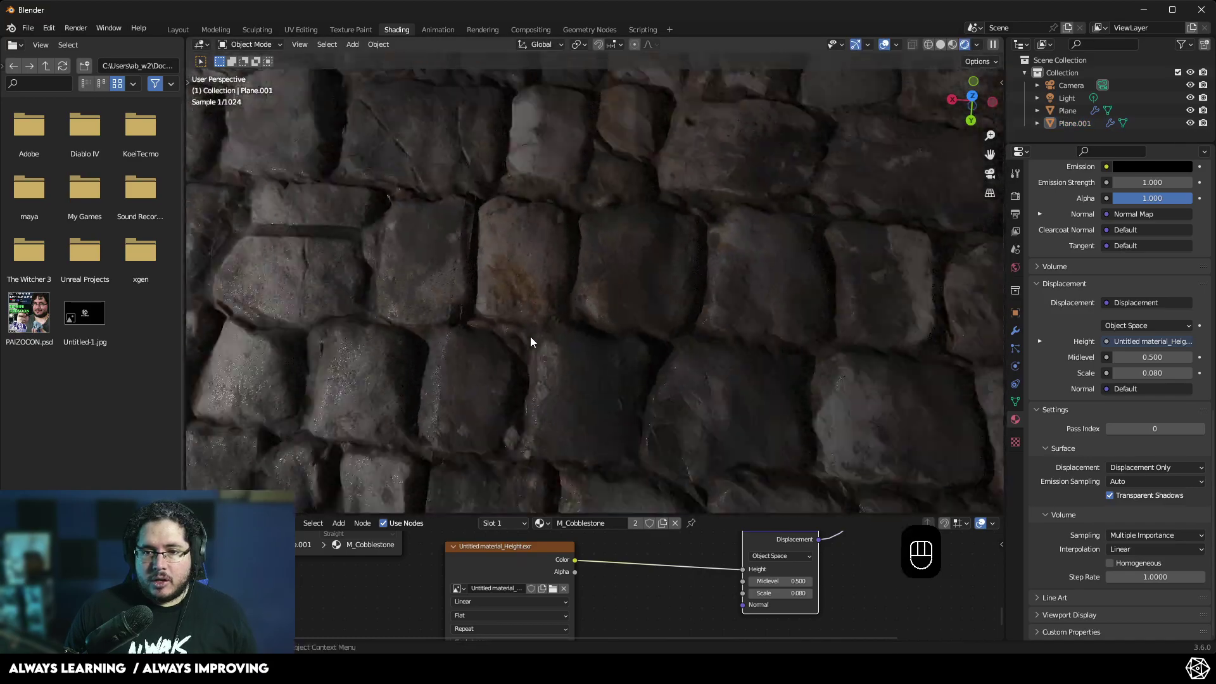
pyautogui.moveTo(673, 299); pyautogui.dragTo(588, 327)
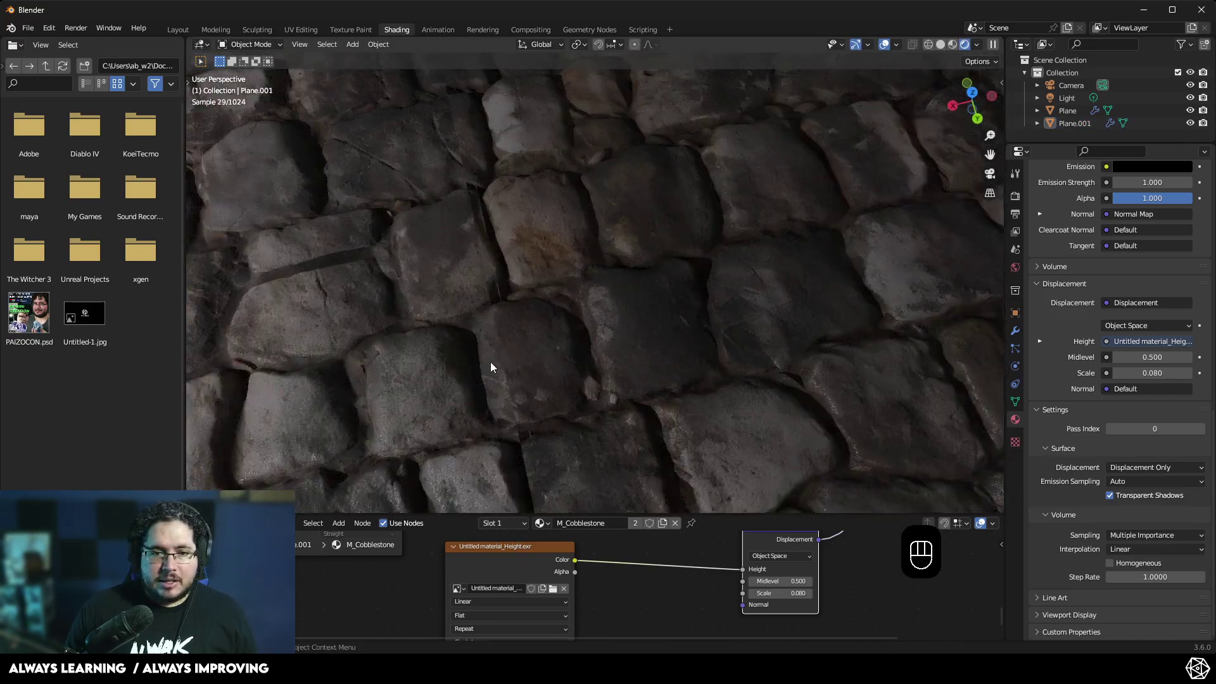
pyautogui.click(585, 303)
pyautogui.press('g')
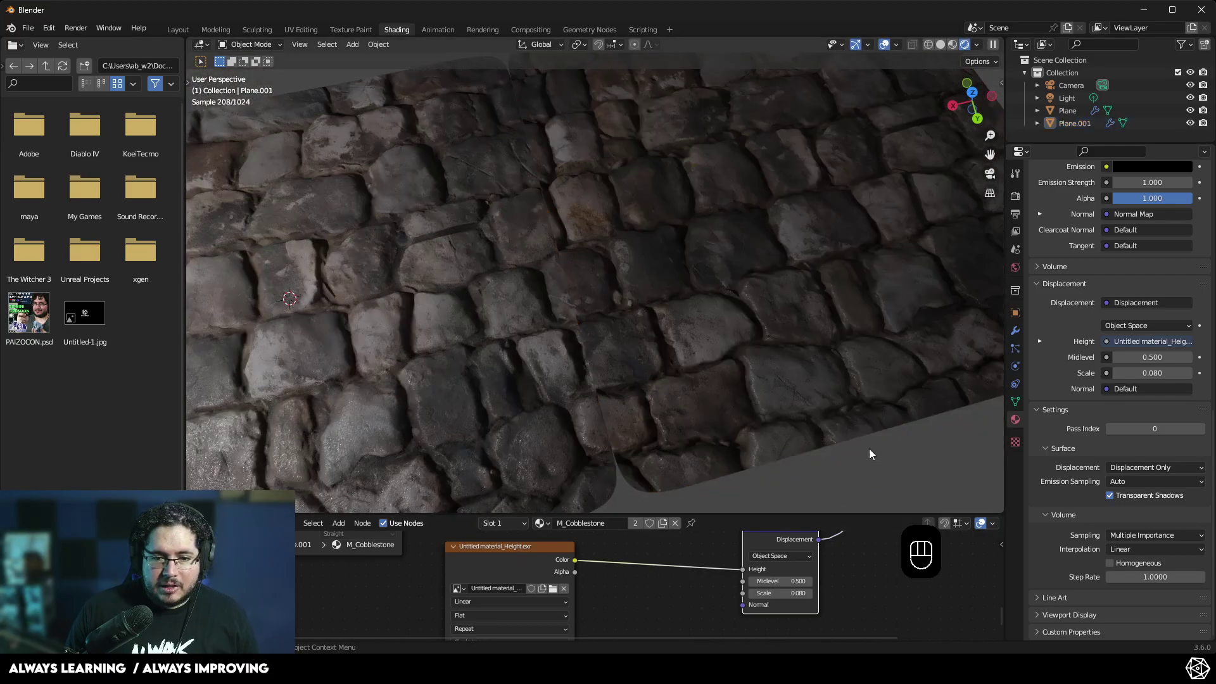
# Delete the duplicate Plane.001 so only the original cobblestone plane remains
pyautogui.moveTo(825, 411); pyautogui.dragTo(876, 368)
pyautogui.click(741, 191)
pyautogui.press('Delete')
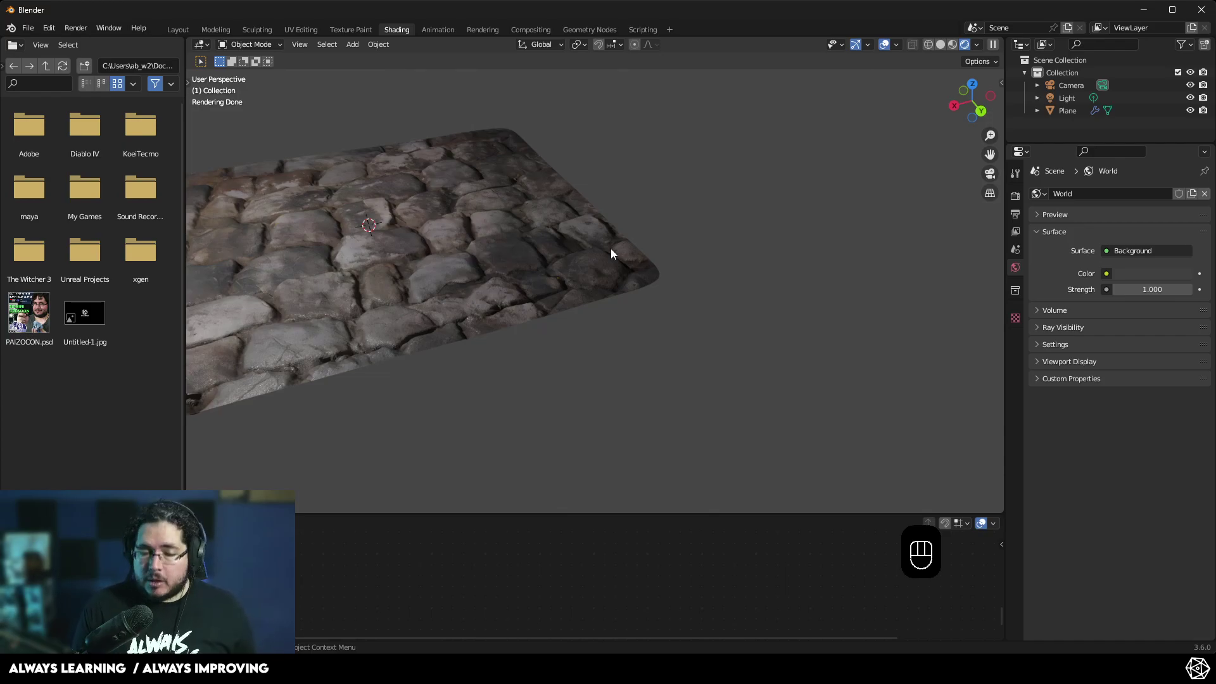
# Orbit around and look down on the remaining plane to check the rounded stones
pyautogui.moveTo(563, 292); pyautogui.dragTo(687, 298)
pyautogui.moveTo(673, 380); pyautogui.dragTo(665, 407)
pyautogui.moveTo(681, 310); pyautogui.dragTo(707, 303)
pyautogui.click(688, 310)
pyautogui.moveTo(688, 309); pyautogui.dragTo(680, 330)
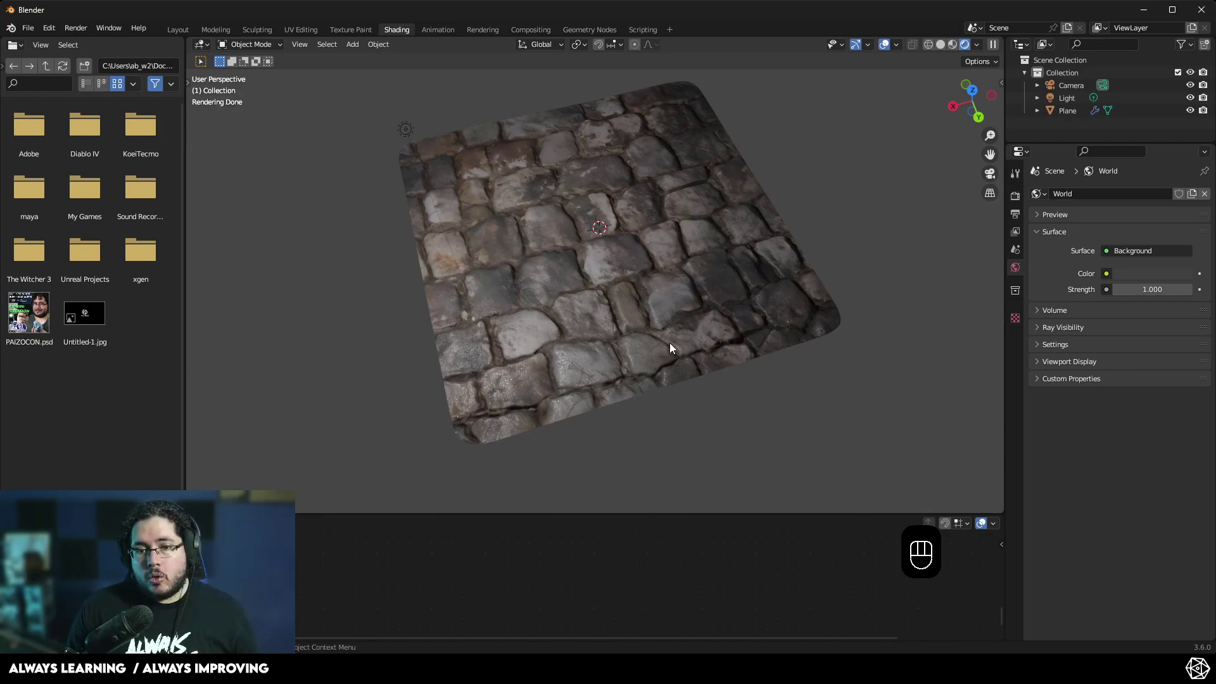
pyautogui.click(697, 361)
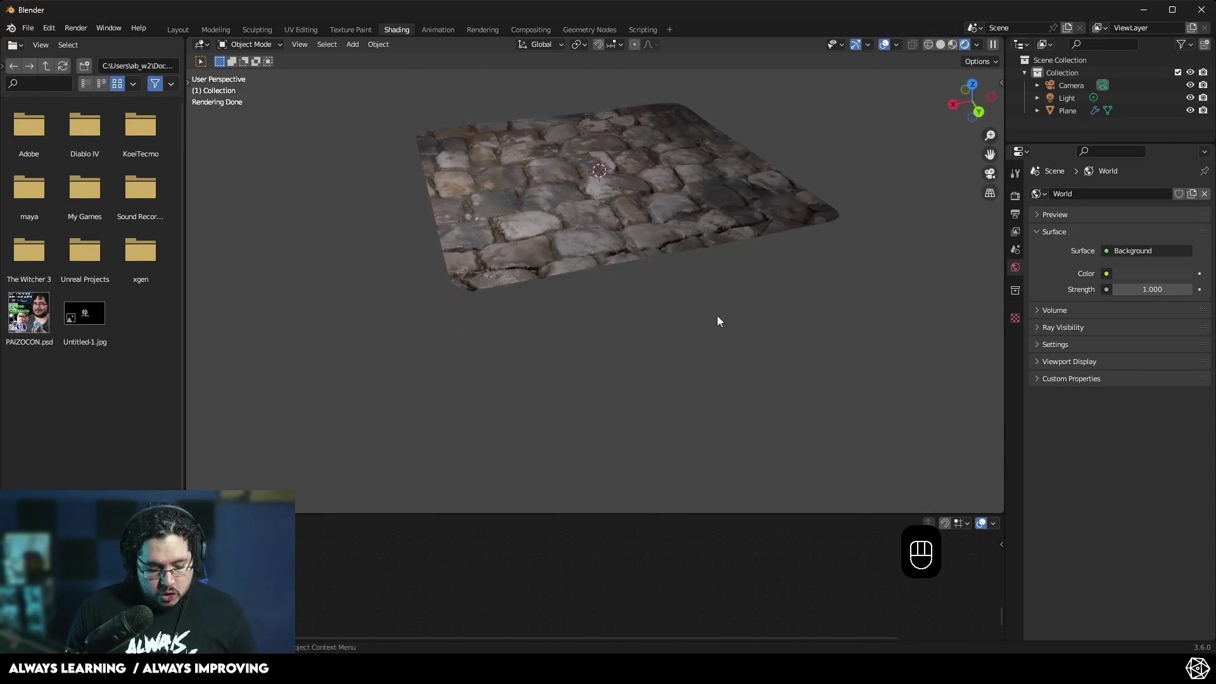
pyautogui.click(724, 406)
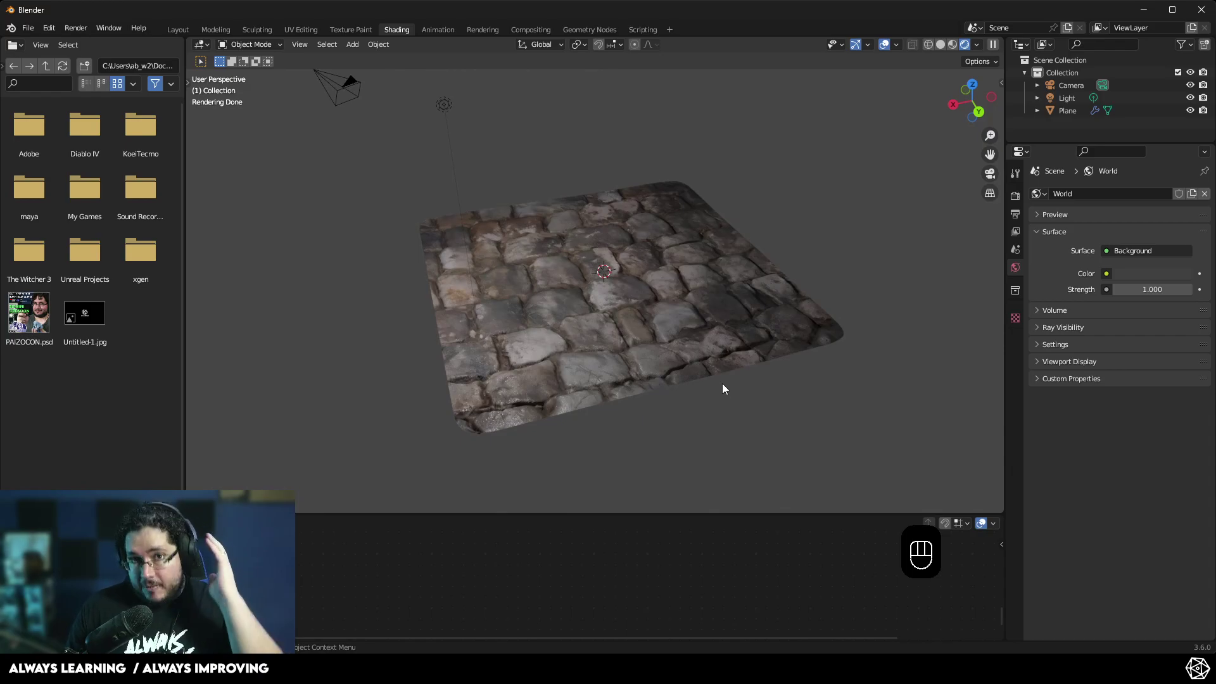